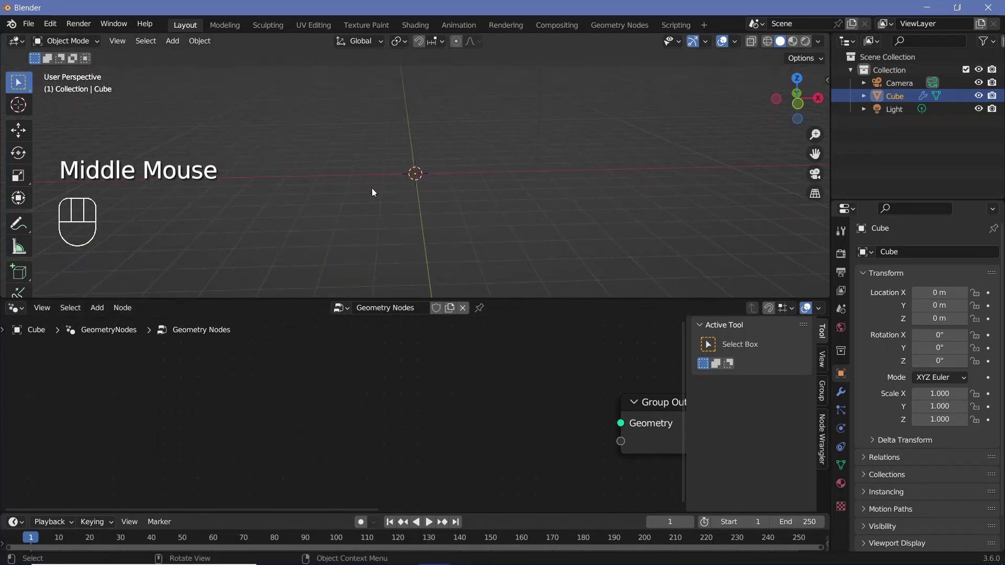
Step: Add an Ico Sphere node (radius 1 m, 5 subdivisions) and feed its mesh to the Group Output
key("shift+a")
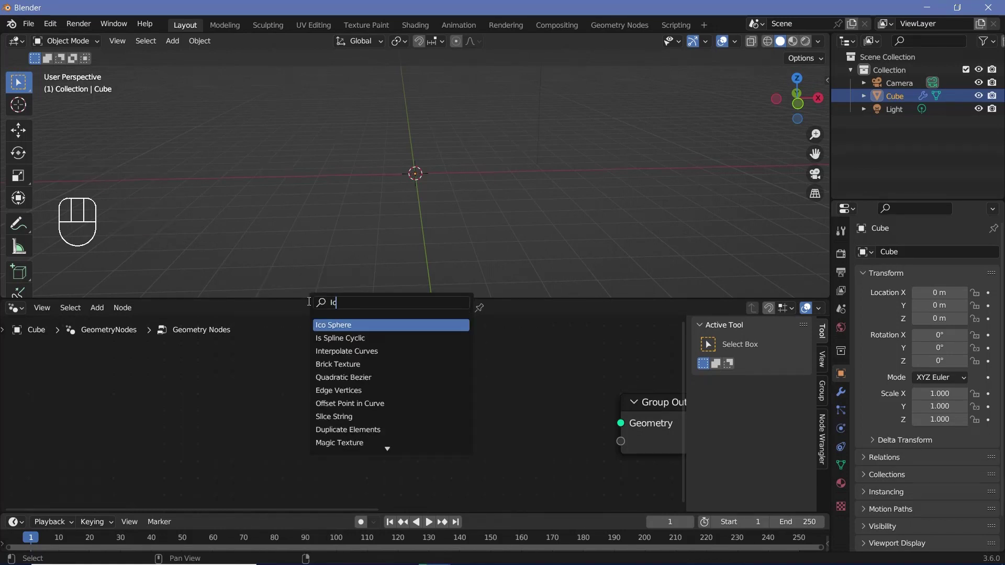
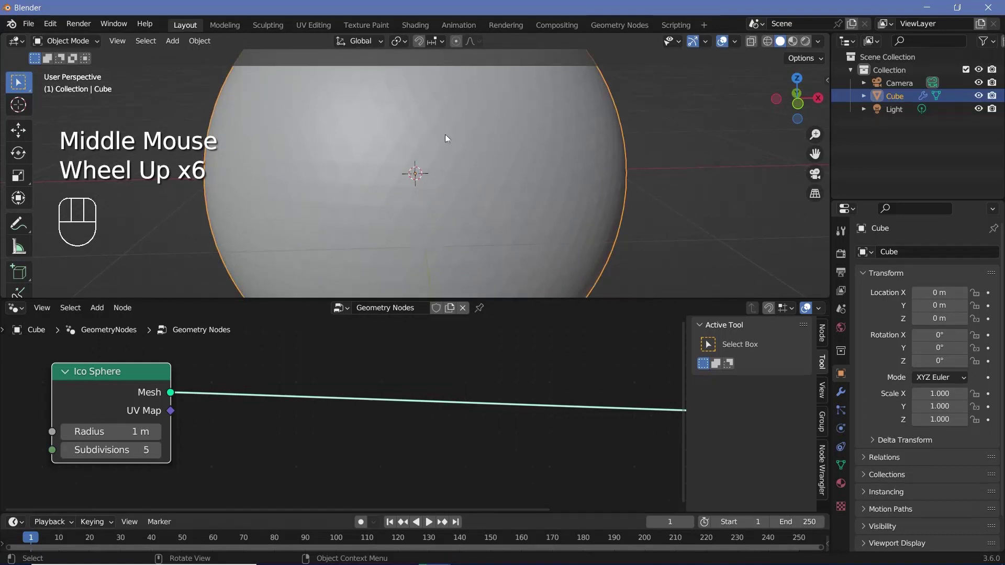
Step: Wire a Set Shade Smooth node between the Ico Sphere and the output so the sphere shades smooth
key("shift+a")
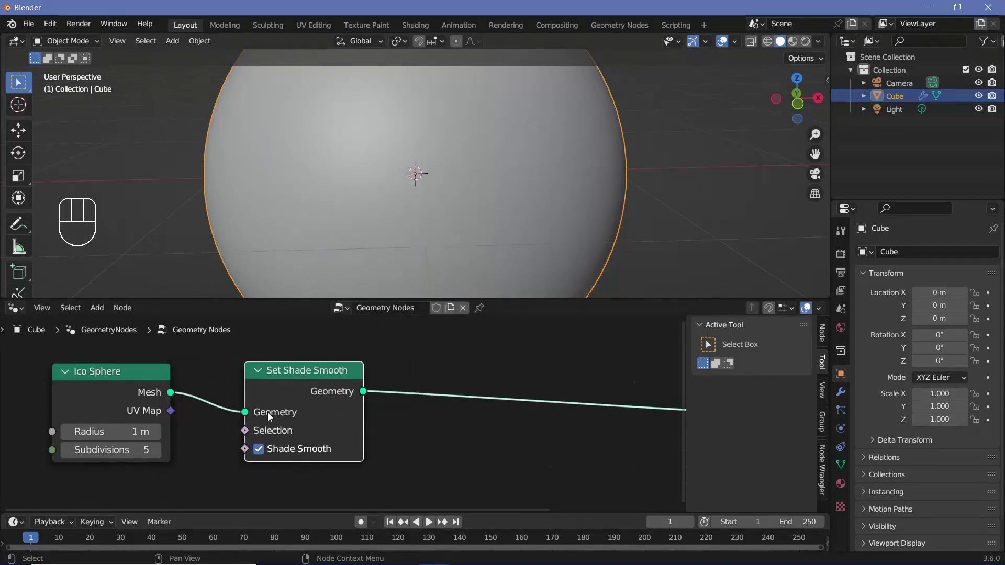
left_click(287, 407)
left_click(773, 315)
left_click_drag(116, 393, 150, 394)
left_click_drag(226, 408, 291, 443)
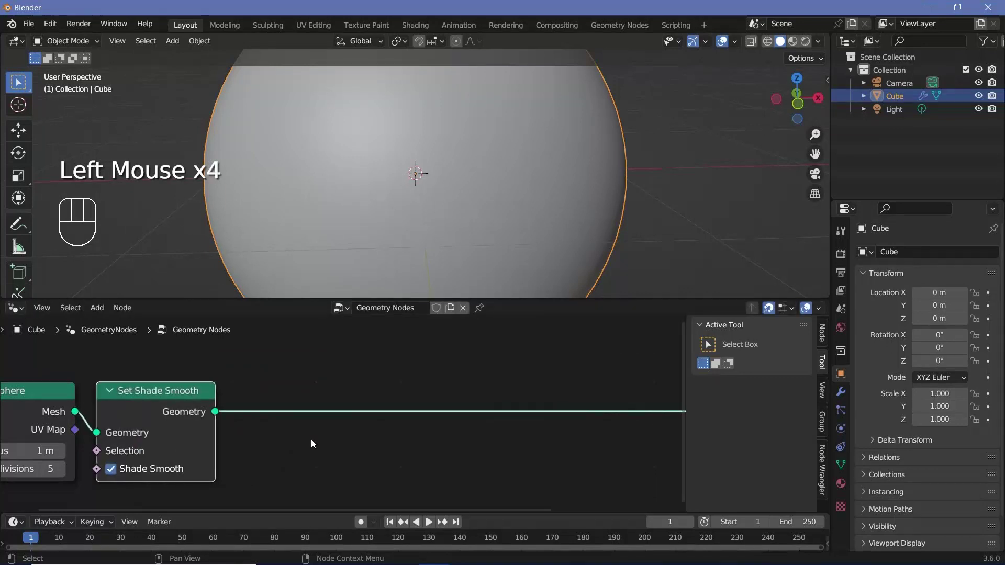
key("shift+a")
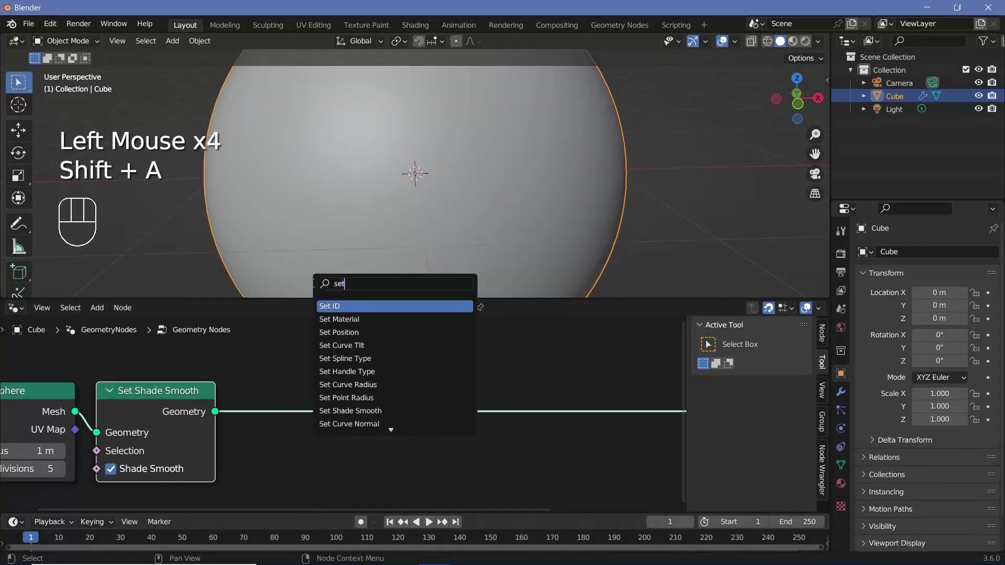
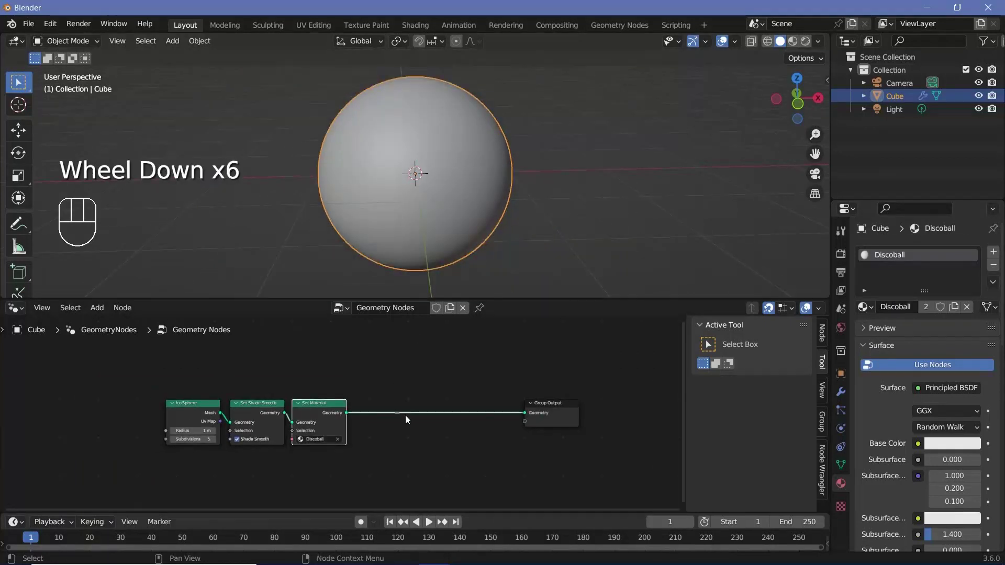
Step: Add a Join Geometry node before the output and link a Points node (radius 0.1 m) into it
key("shift+a")
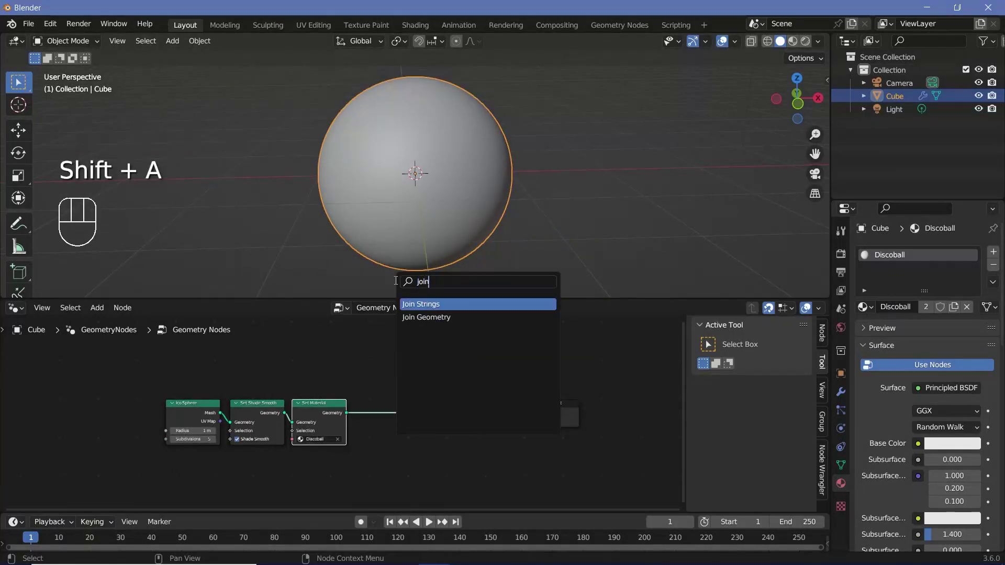
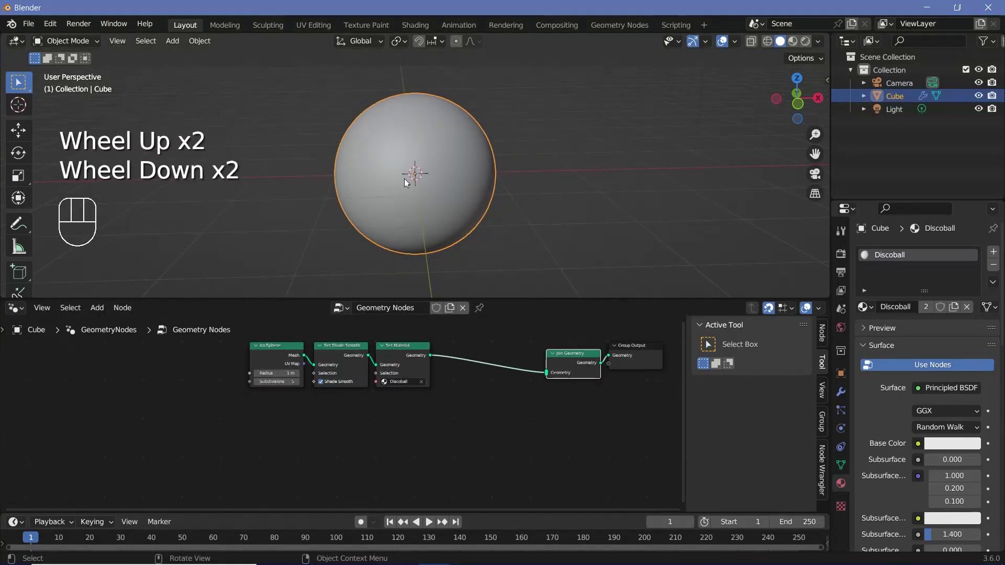
scroll("down", 3)
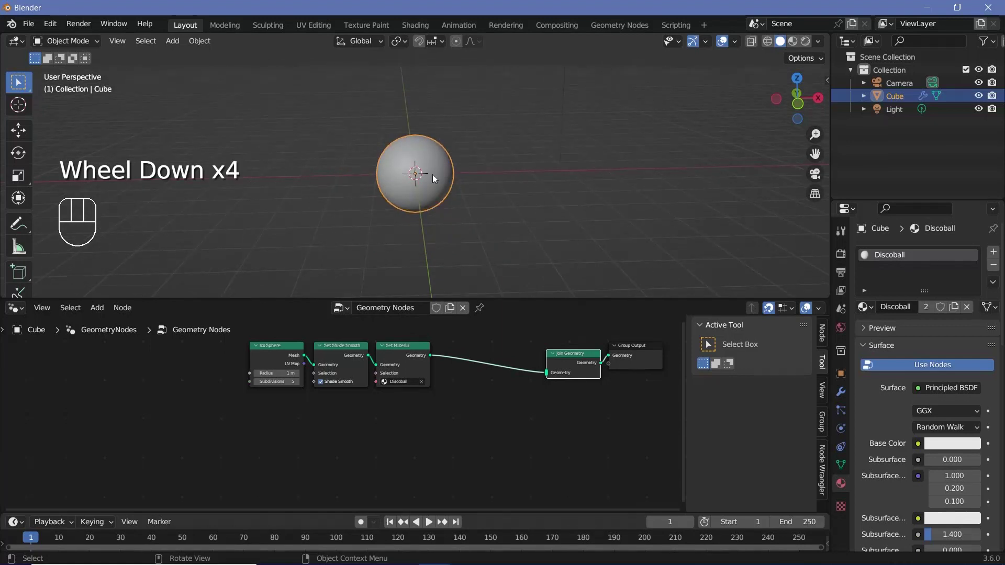
middle_click(371, 428)
key("shift+a")
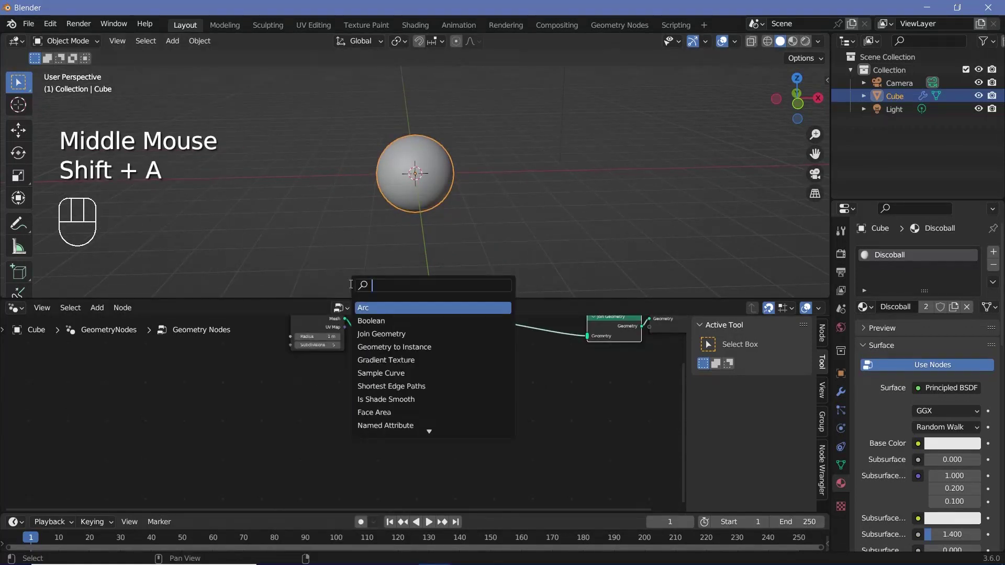
scroll("up", 3)
left_click_drag(361, 423, 406, 339)
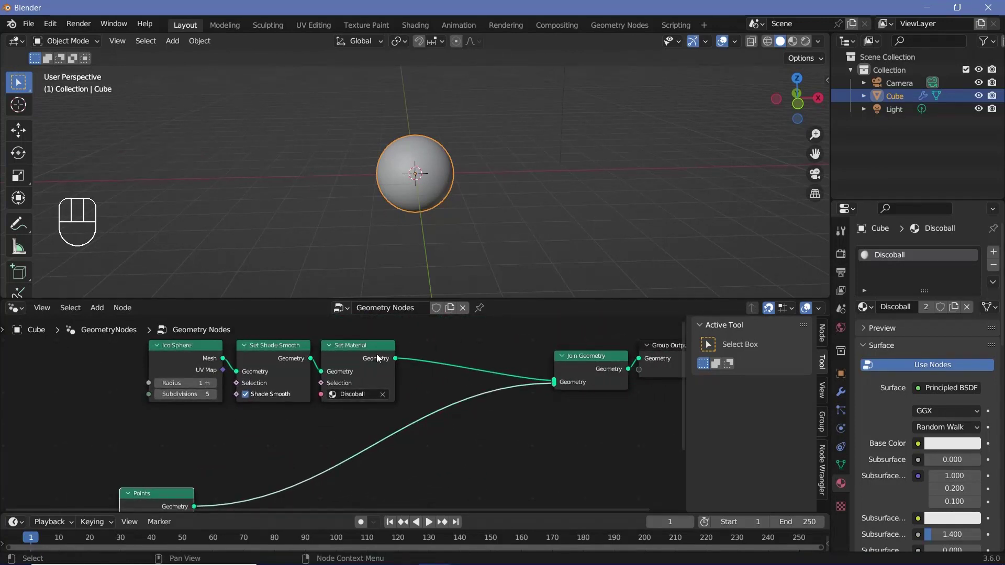
Step: Reduce the Ico Sphere radius so the sphere becomes much smaller
key("m")
left_click(422, 188)
scroll("up", 3)
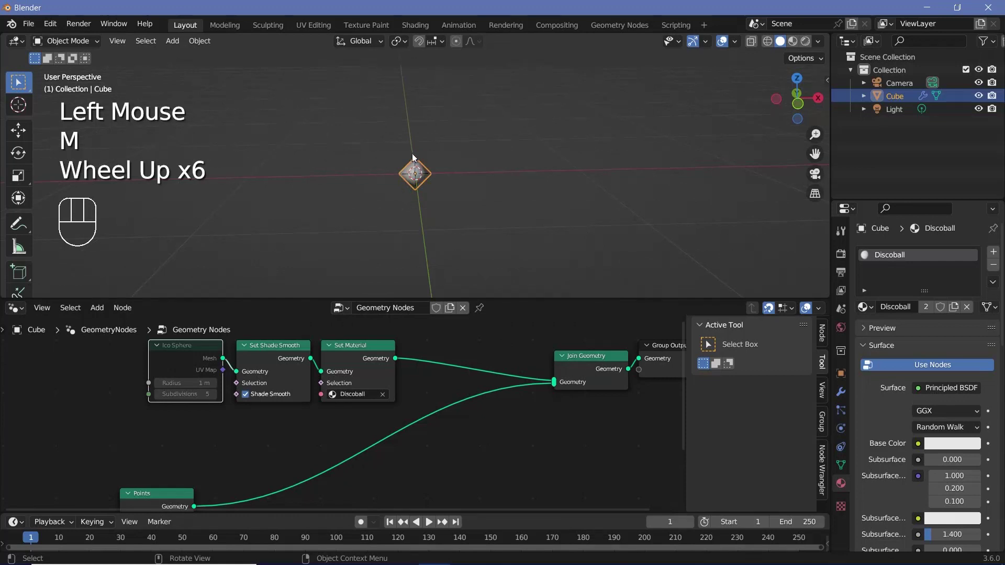
scroll("down", 3)
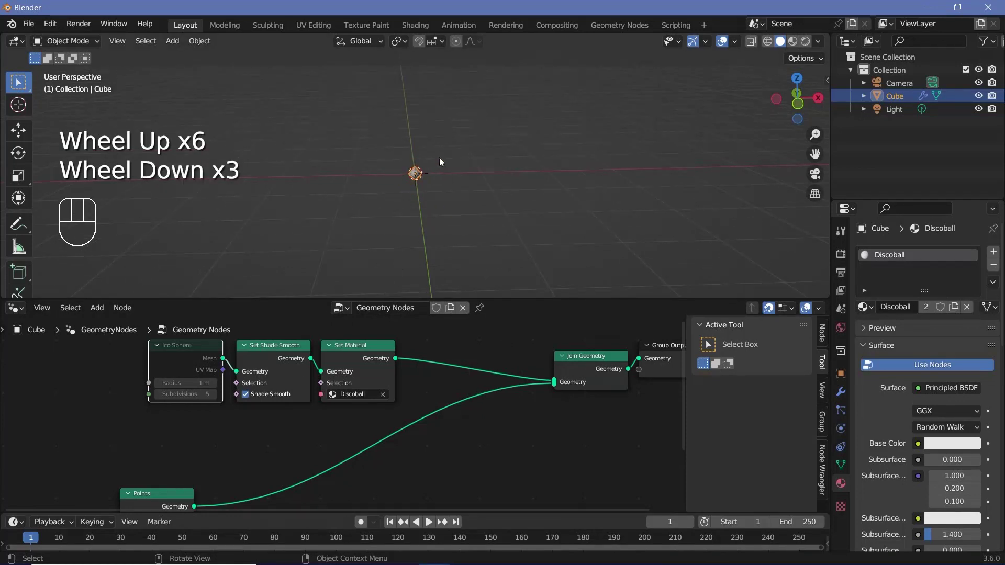
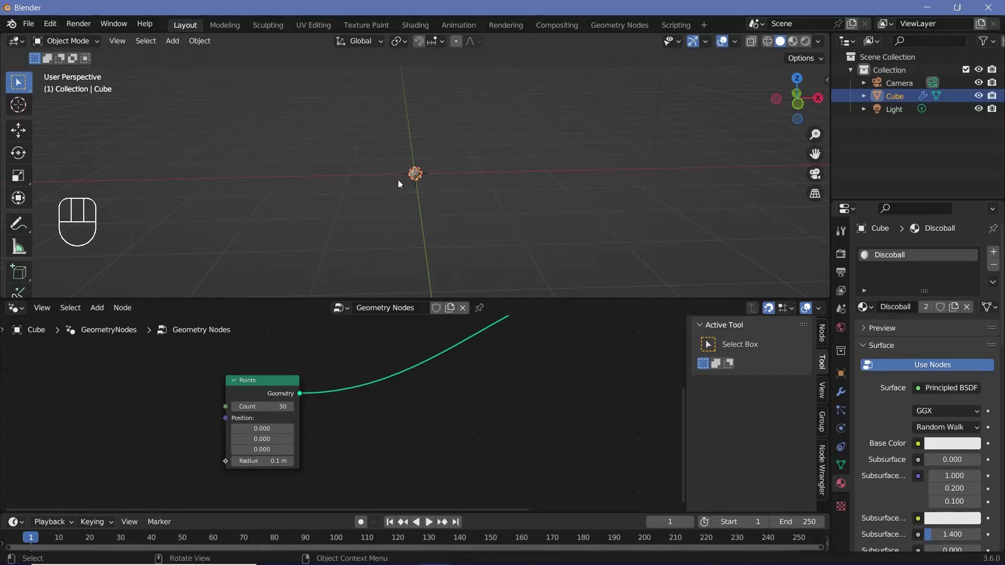
Step: Instance a 1 m Curve Line on the points with an Instance on Points node
key("shift+a")
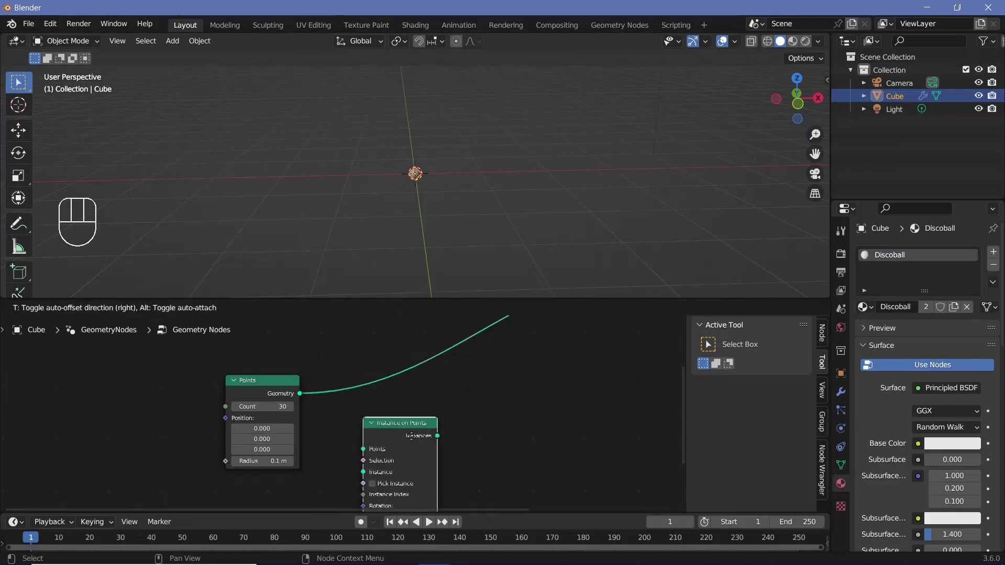
left_click(356, 477)
middle_click(391, 451)
key("shift+a")
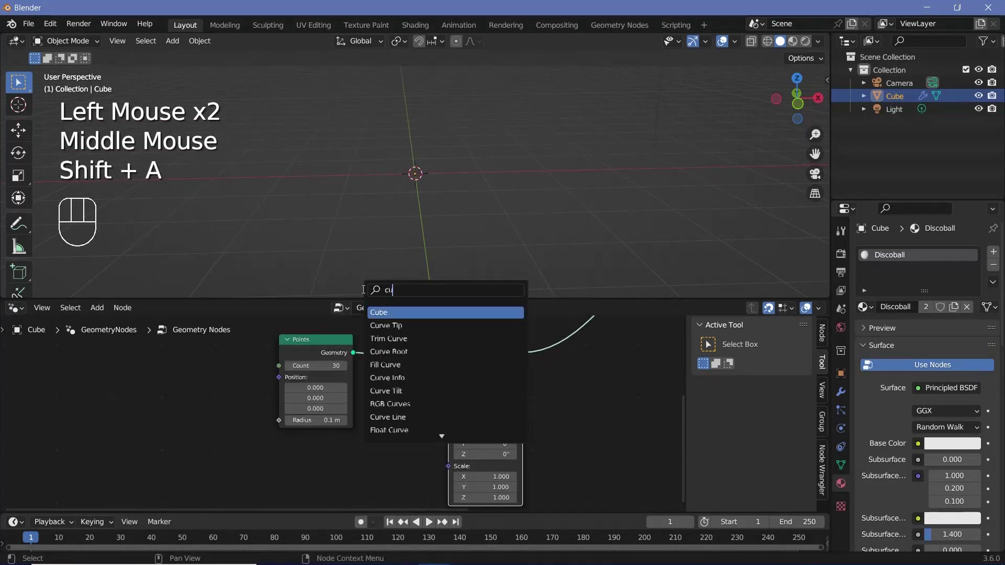
left_click_drag(337, 461, 366, 415)
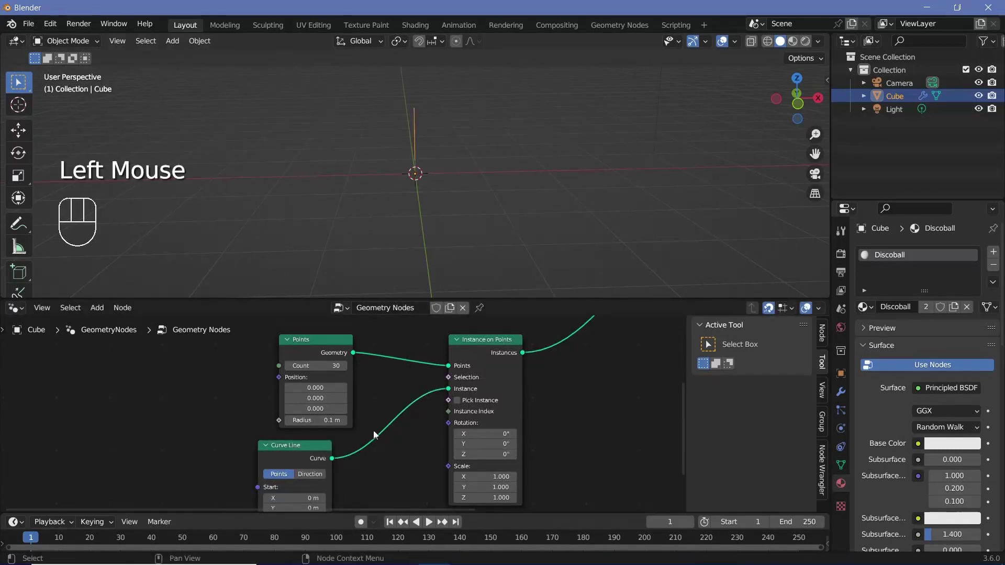
middle_click(326, 412)
middle_click(410, 154)
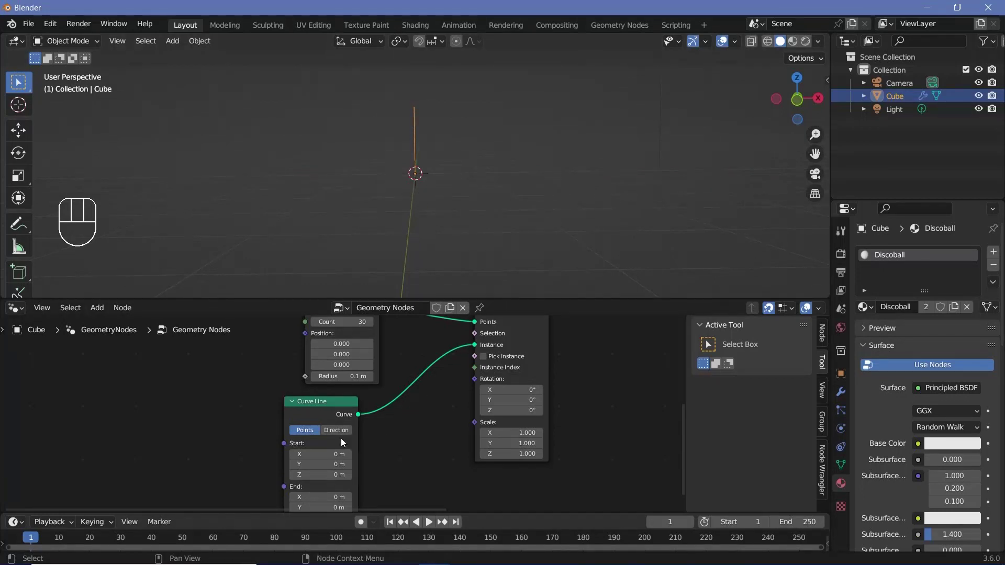
middle_click(407, 390)
Step: Feed a Random Value vector from -3.142 to 3.142 into instance rotation to scatter the lines
key("shift+a")
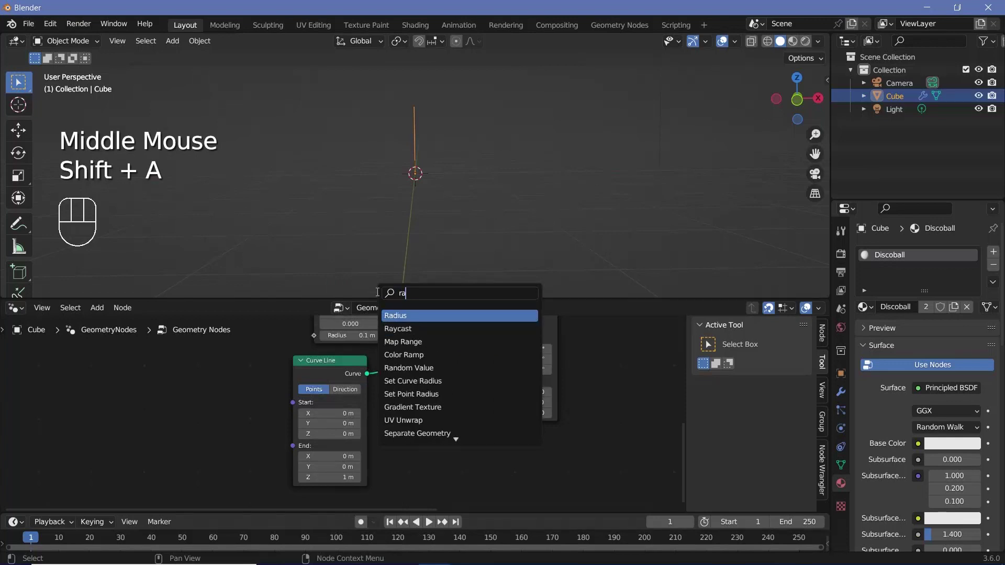
left_click_drag(411, 427, 409, 460)
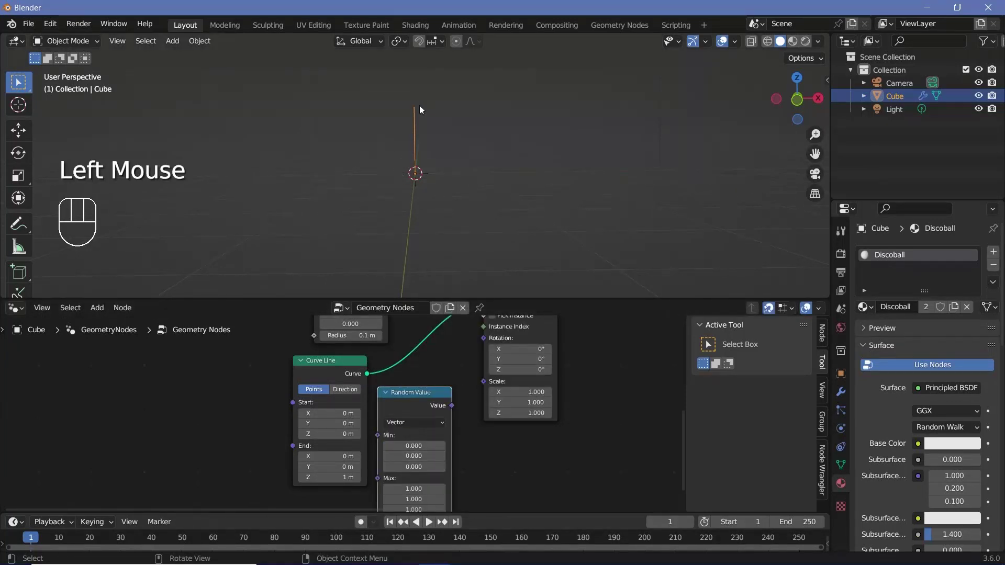
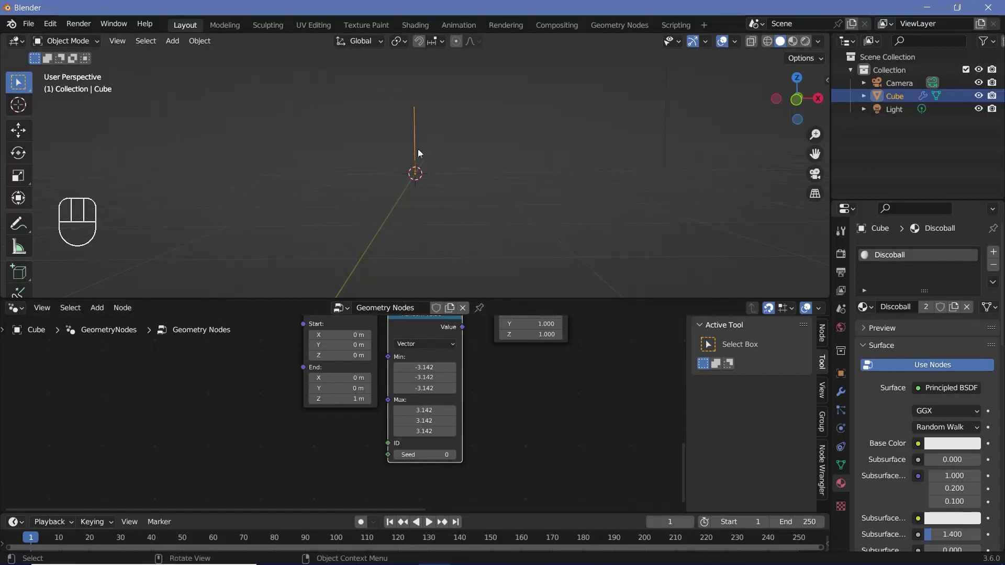
middle_click(434, 410)
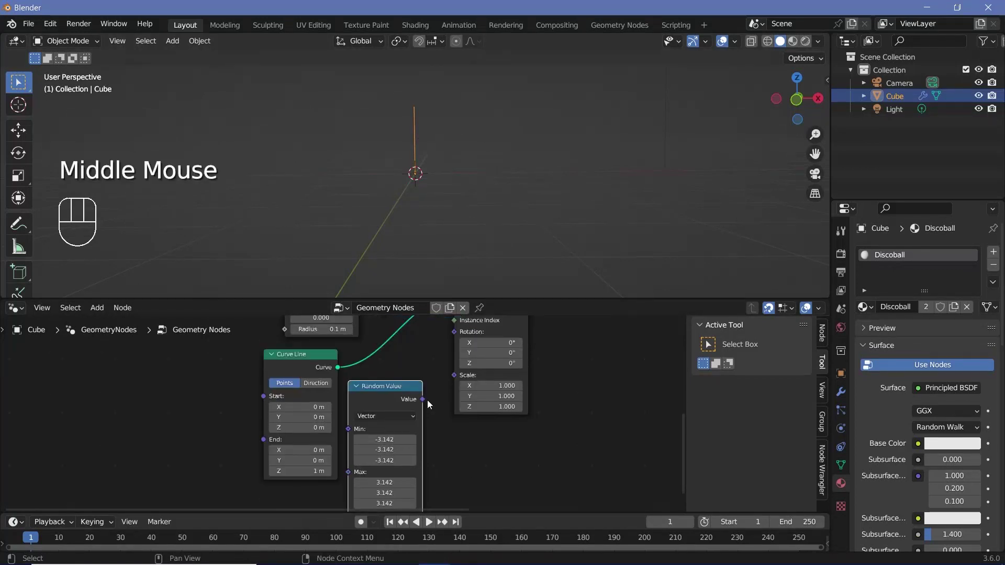
left_click_drag(427, 404, 442, 371)
left_click(430, 390)
left_click_drag(353, 185, 420, 207)
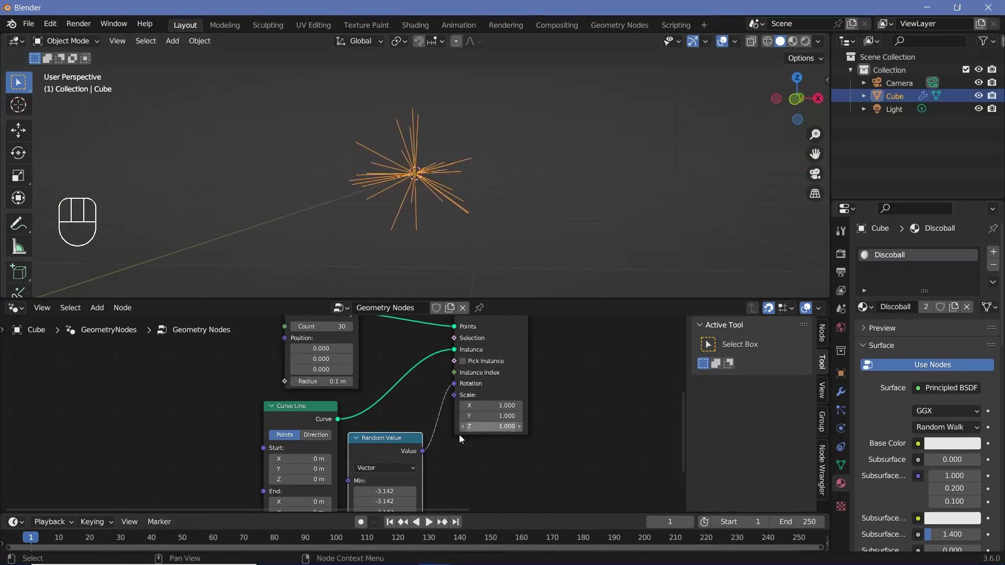
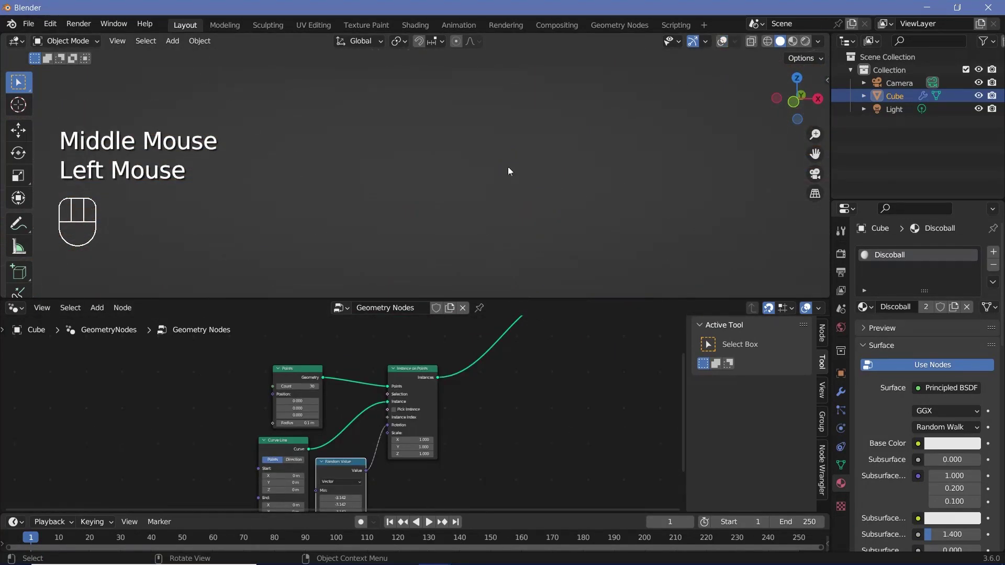
Step: Turn the ray curves into tubes with Curve to Mesh and a 0.025 m, 10-resolution Curve Circle profile
left_click(725, 44)
left_click(291, 457)
left_click(393, 374)
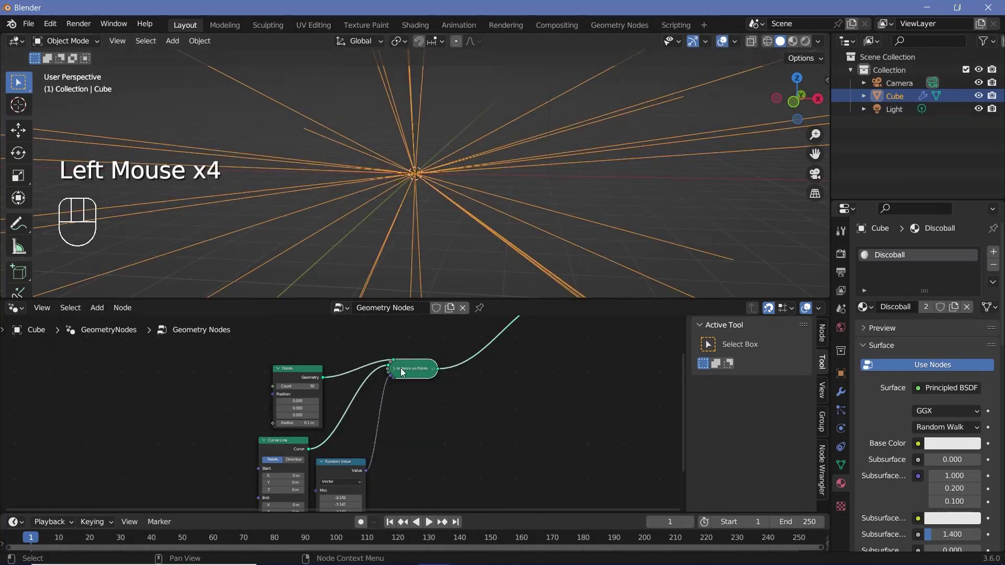
left_click(394, 373)
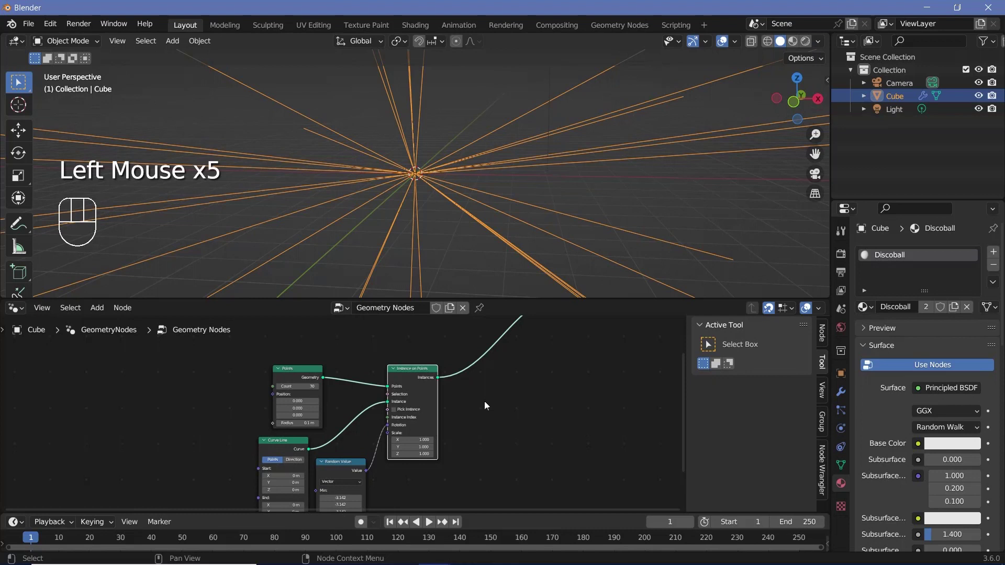
middle_click(408, 419)
key("shift+a")
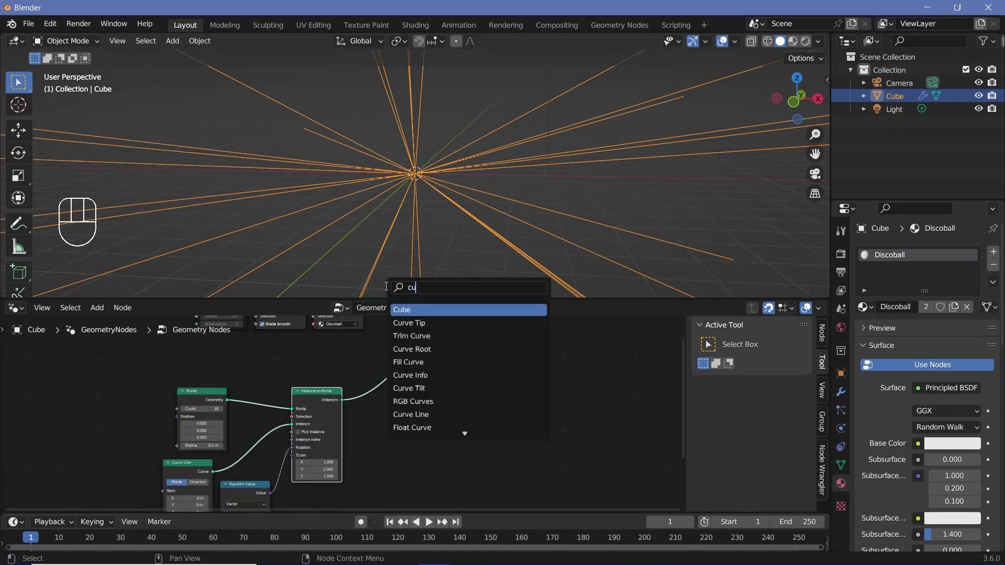
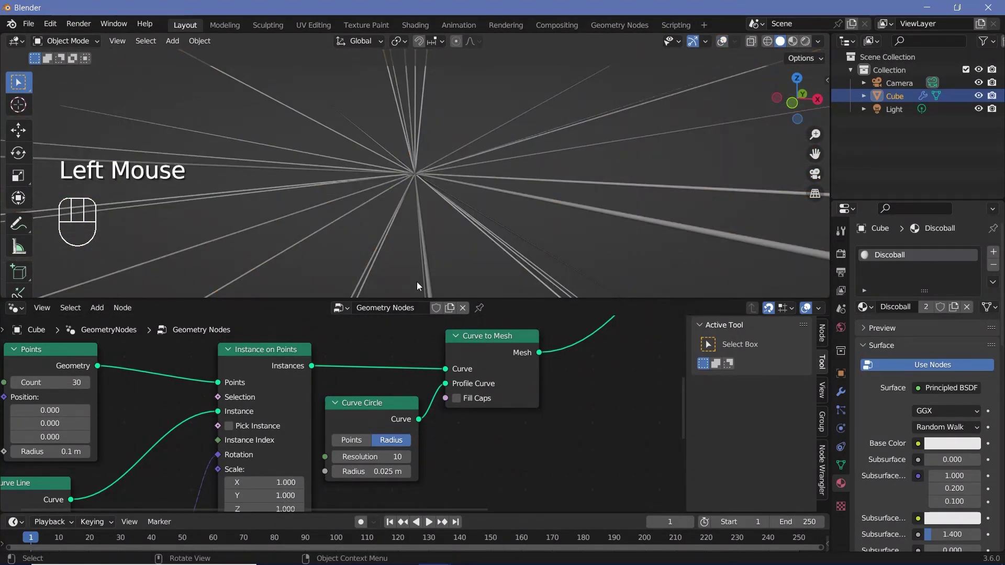
middle_click(415, 201)
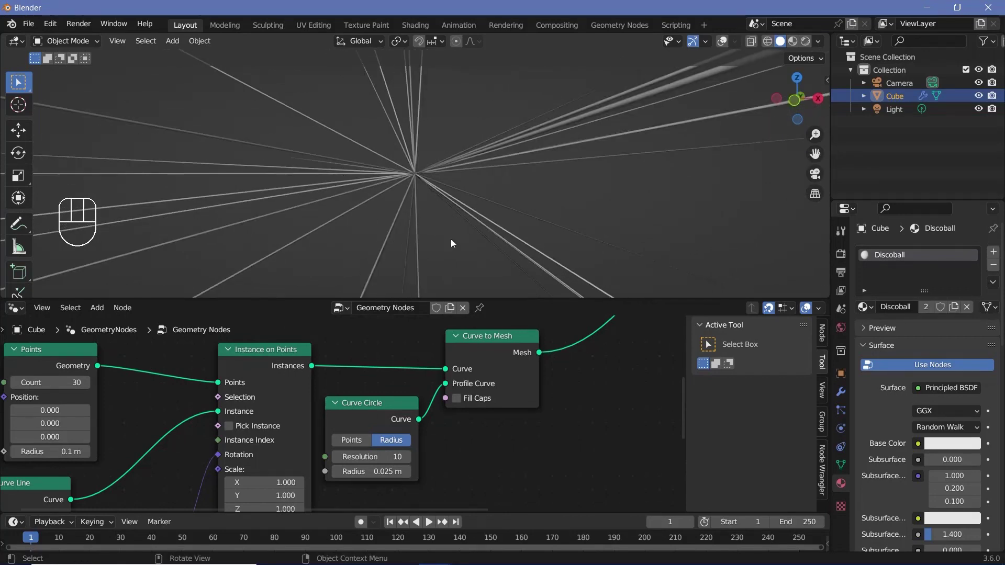
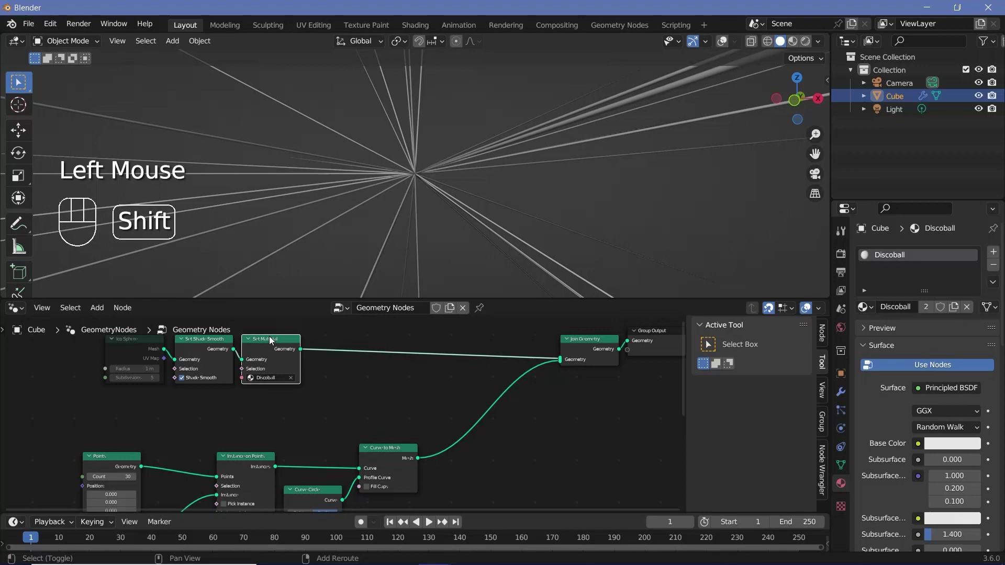
Step: Duplicate a Set Material node after Curve to Mesh and create a second material slot named Rays
key("shift+d")
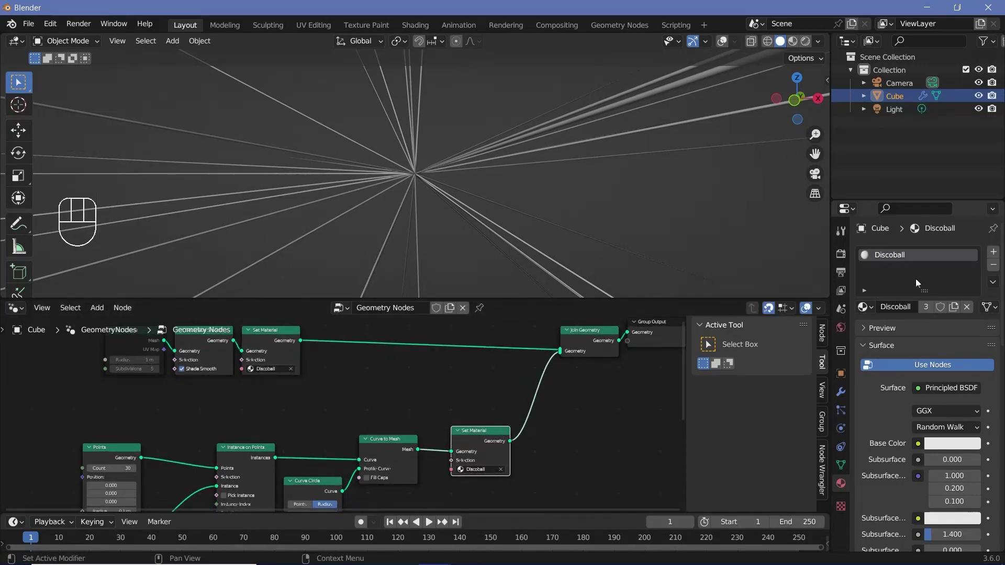
left_click(999, 256)
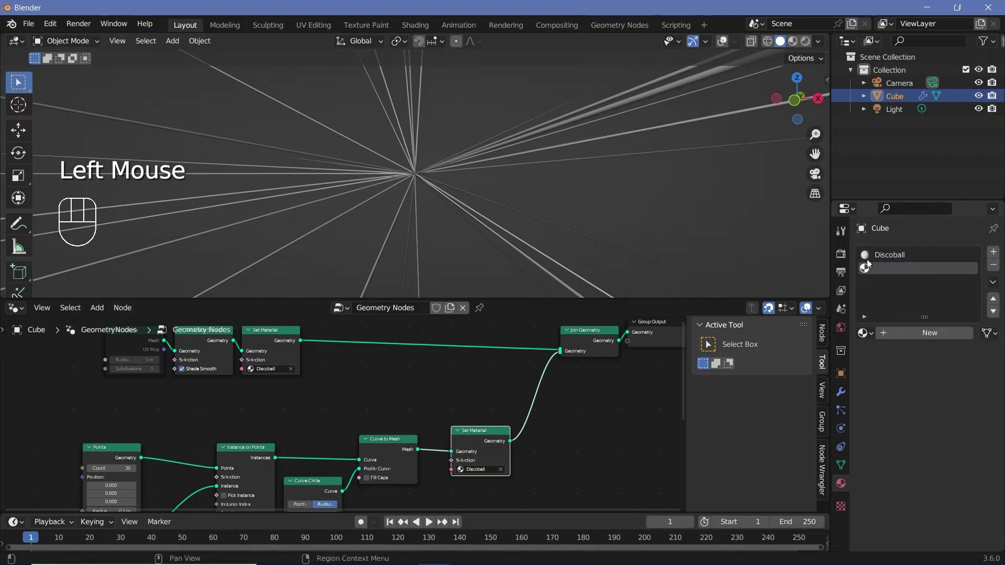
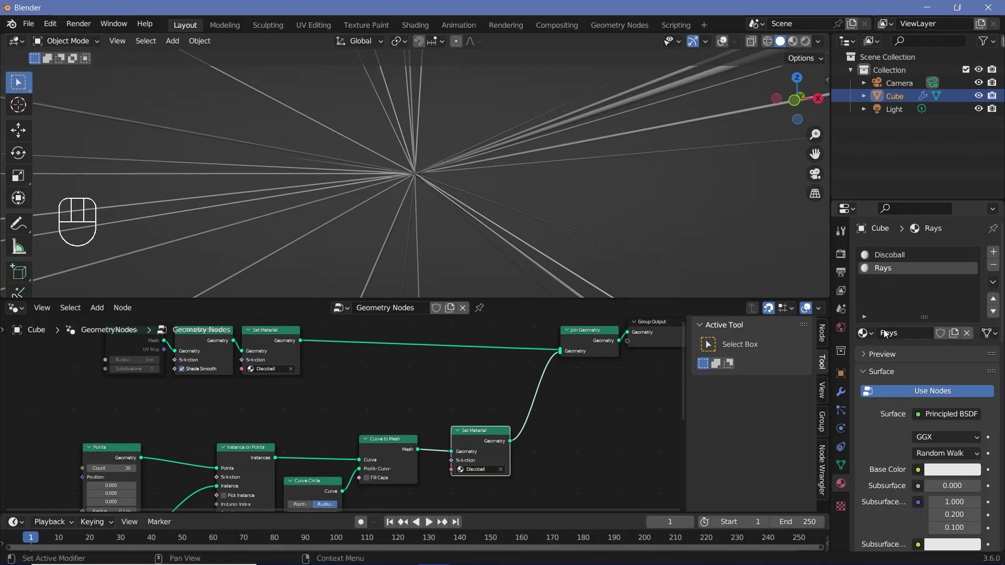
left_click(479, 443)
middle_click(524, 441)
scroll("up", 3)
left_click_drag(561, 418, 511, 323)
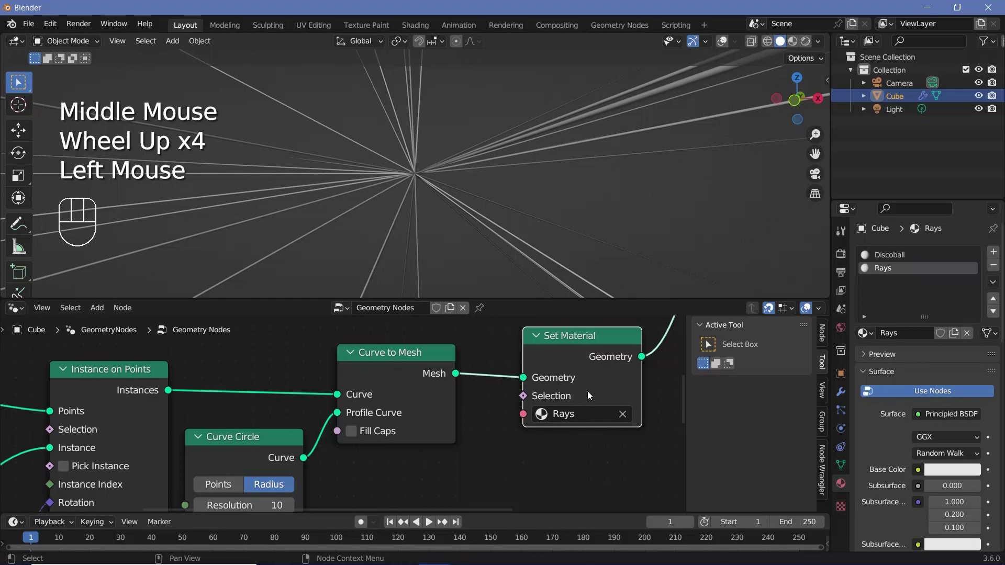
Step: Assign the Rays material in the ray tubes' Set Material node
middle_click(528, 461)
scroll("down", 3)
left_click(208, 380)
key("m")
middle_click(408, 200)
scroll("down", 3)
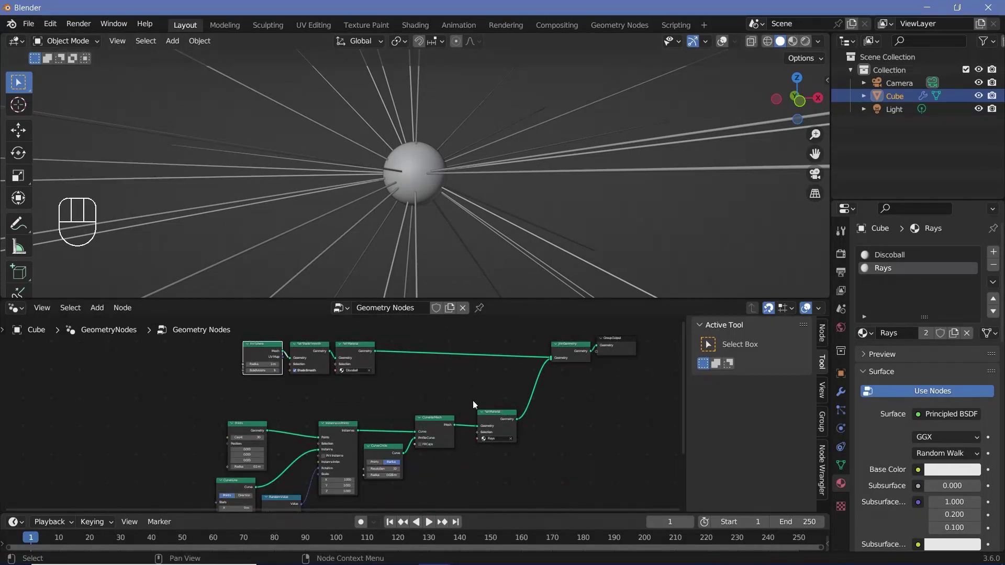
middle_click(483, 400)
Step: Move the ray nodes left and wire a Rotate Instances node (0° rotation) into the instance chain
left_click_drag(224, 388, 457, 423)
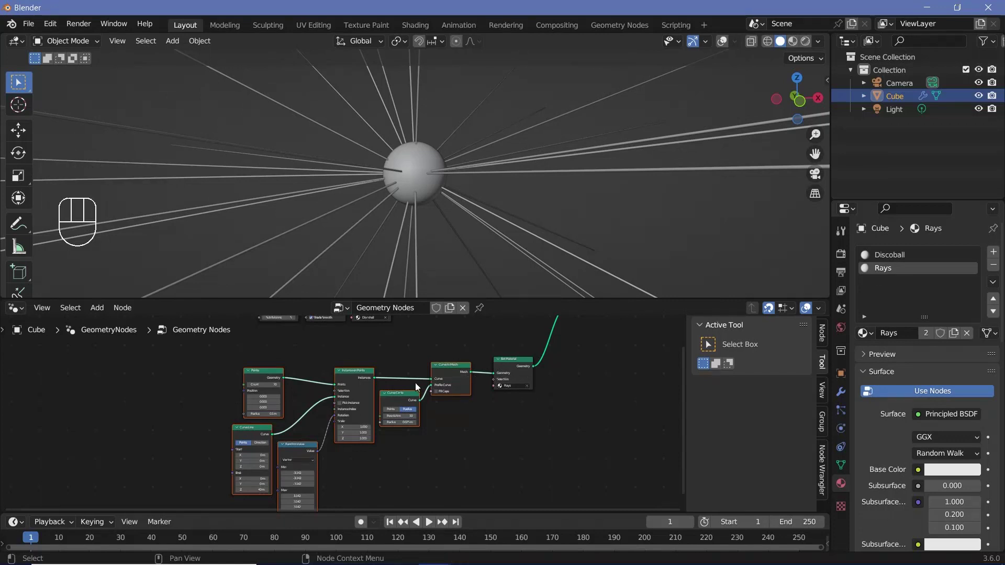
left_click(515, 377)
left_click_drag(522, 384, 397, 394)
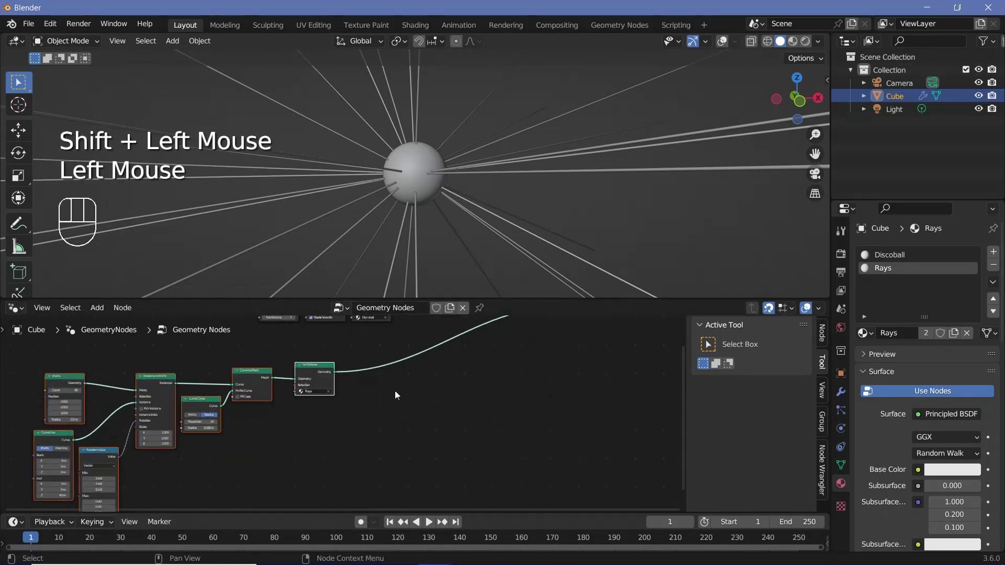
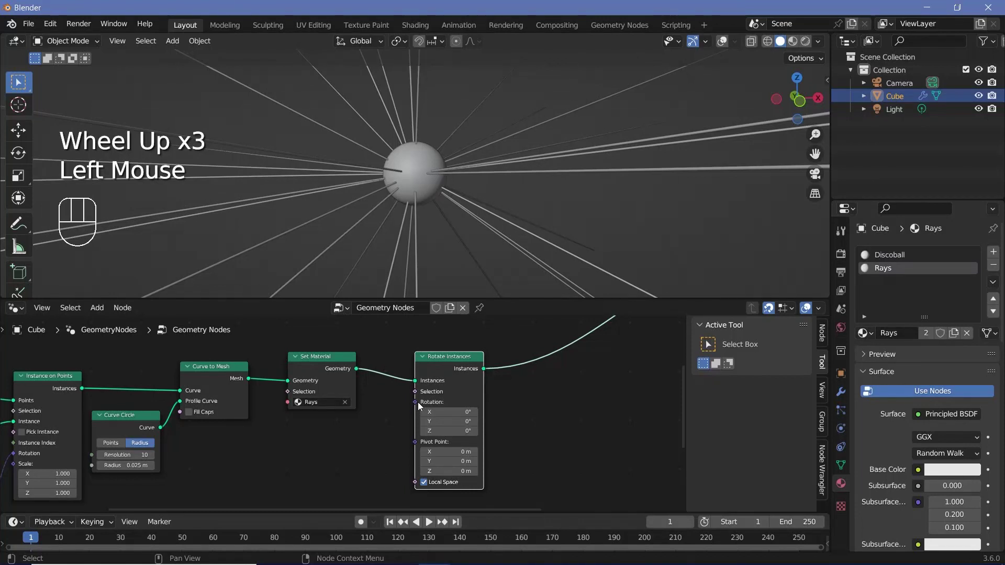
middle_click(354, 394)
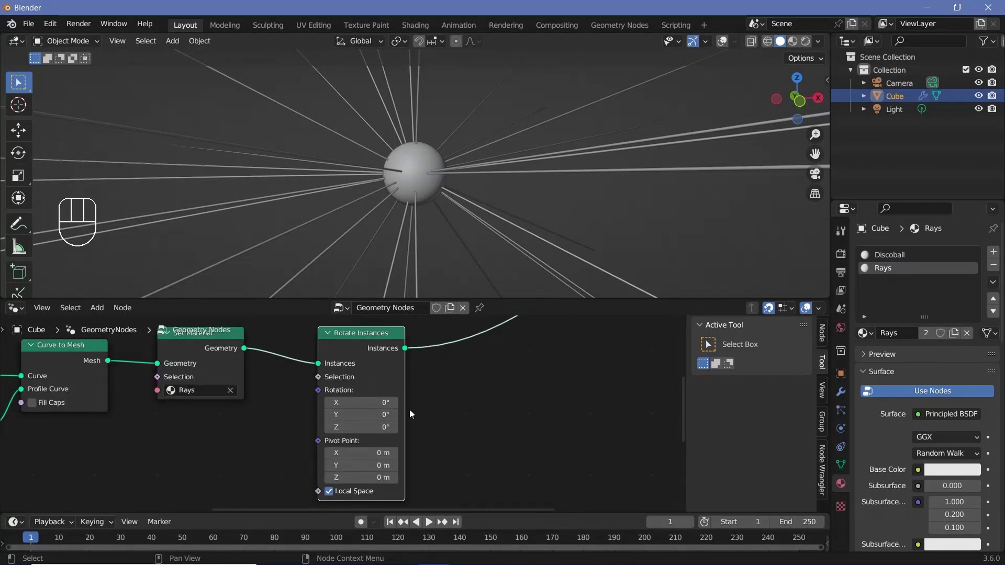
scroll("down", 3)
left_click(843, 276)
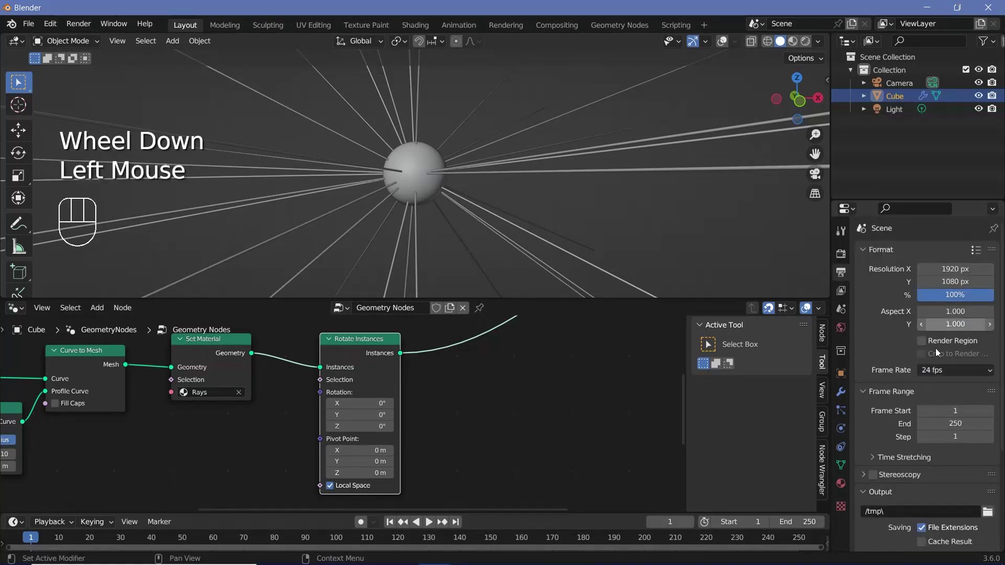
Step: Set the scene frame rate to 60 fps and the end frame to 600
left_click_drag(944, 371, 965, 474)
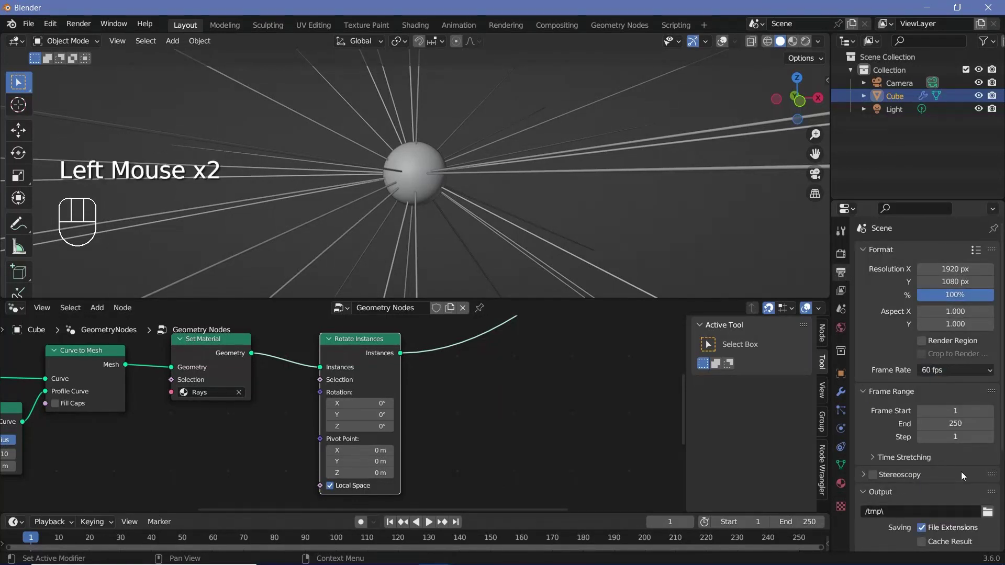
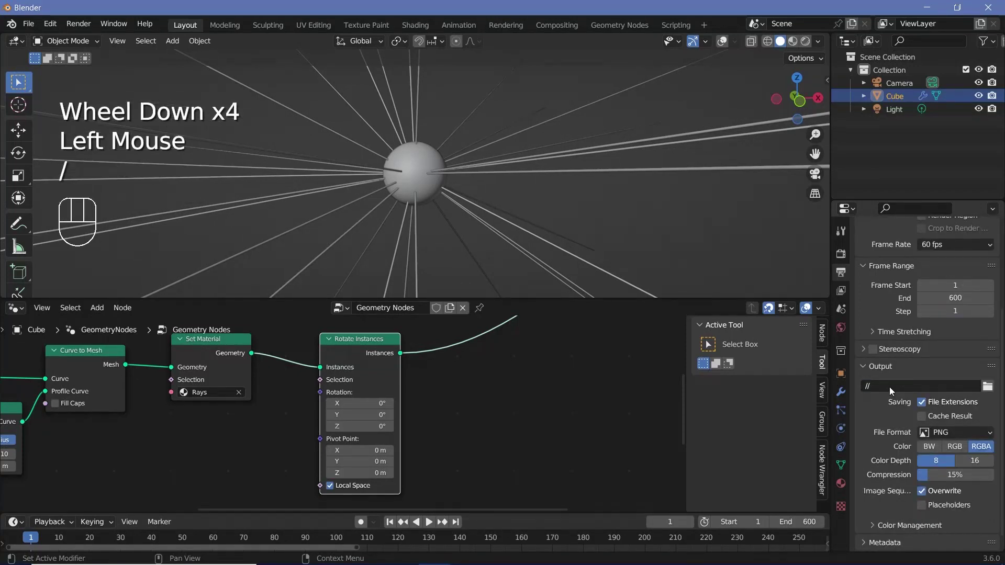
left_click_drag(935, 437, 908, 505)
scroll("down", 3)
Step: Set output to FFmpeg Video in an MPEG-4 container at Perceptually Lossless quality
left_click(873, 512)
scroll("down", 3)
left_click_drag(943, 409, 934, 443)
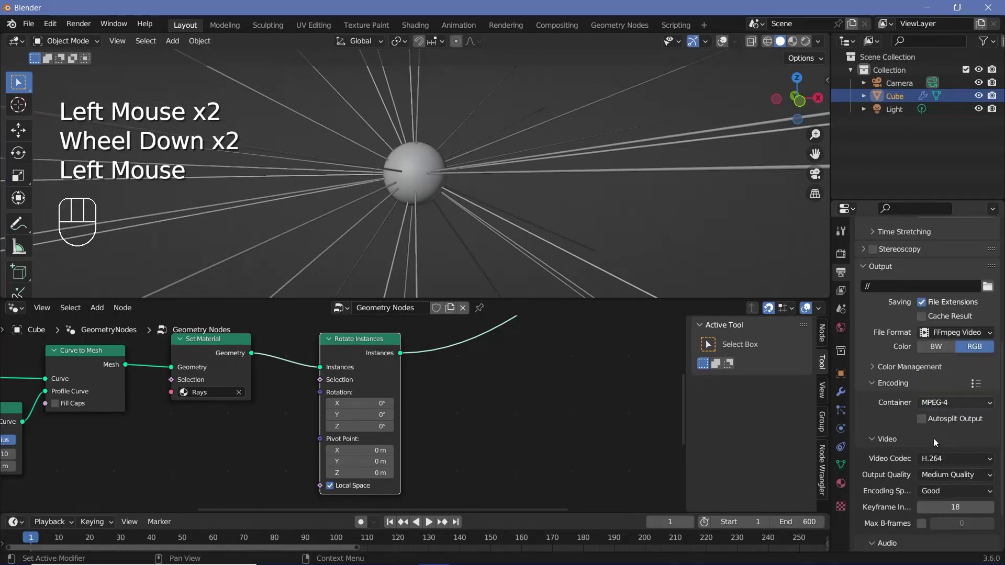
left_click_drag(948, 483, 937, 435)
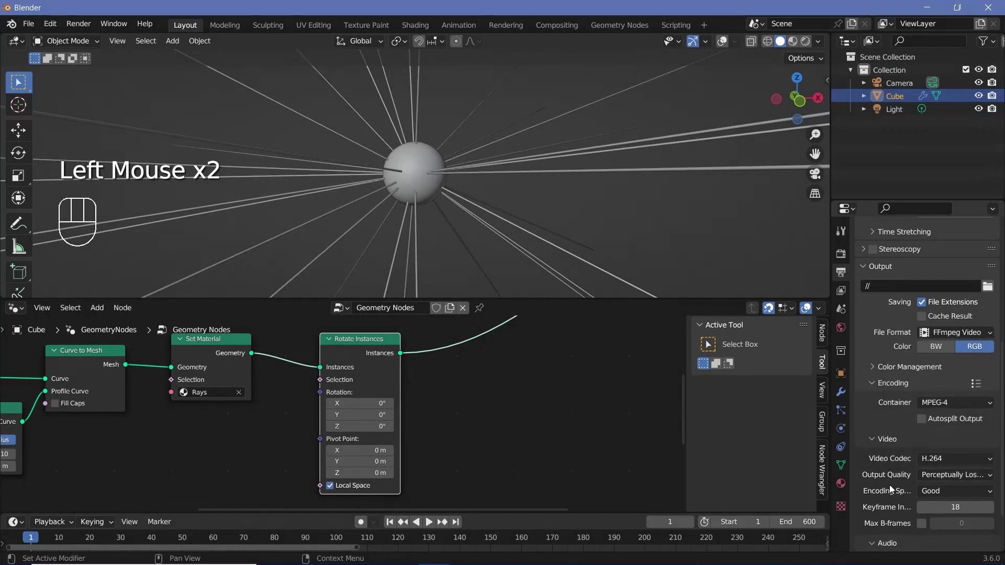
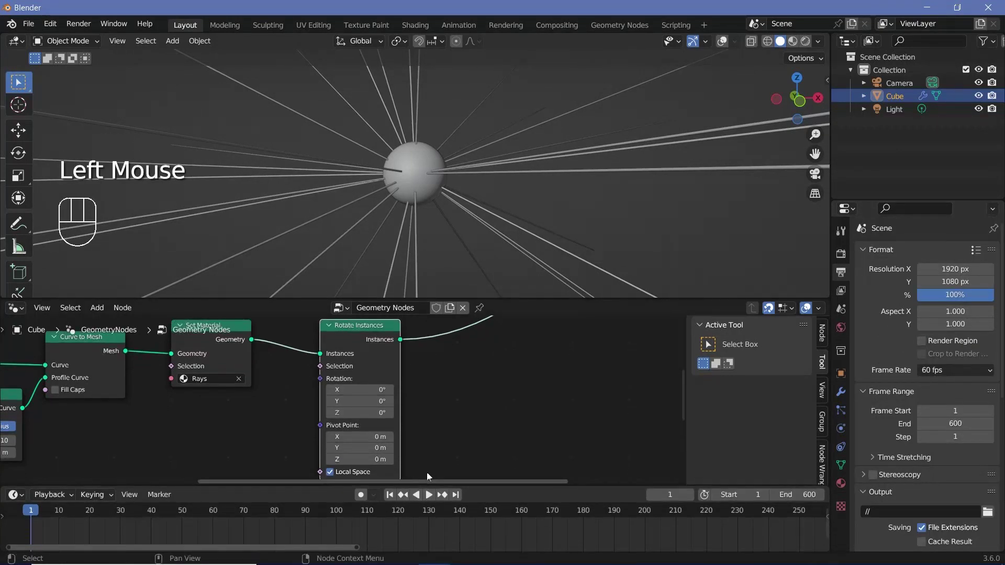
Step: Keyframe Rotate Instances rotation at frame 0 and 360° X/Y at frame 600, then set keyframe interpolation
key("Left")
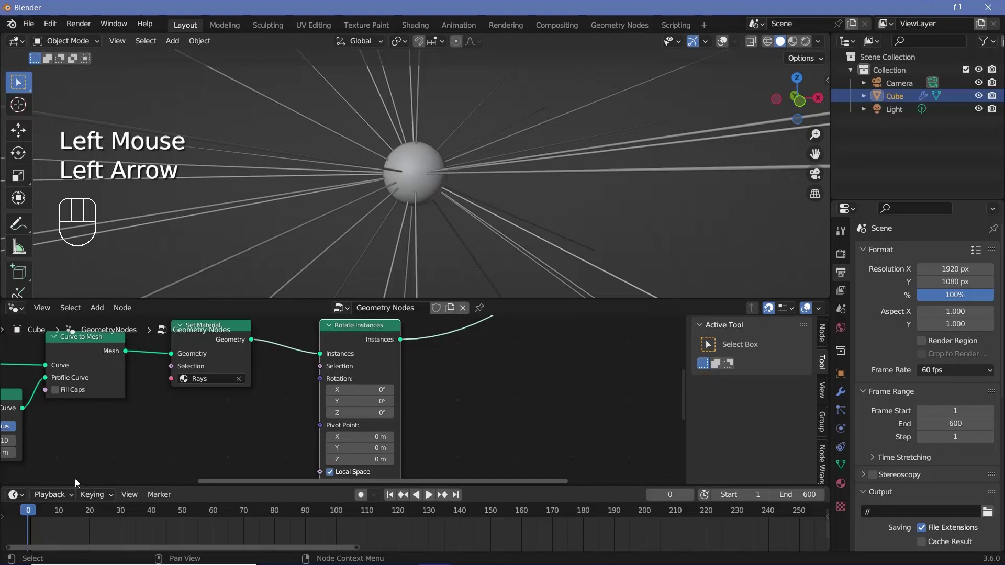
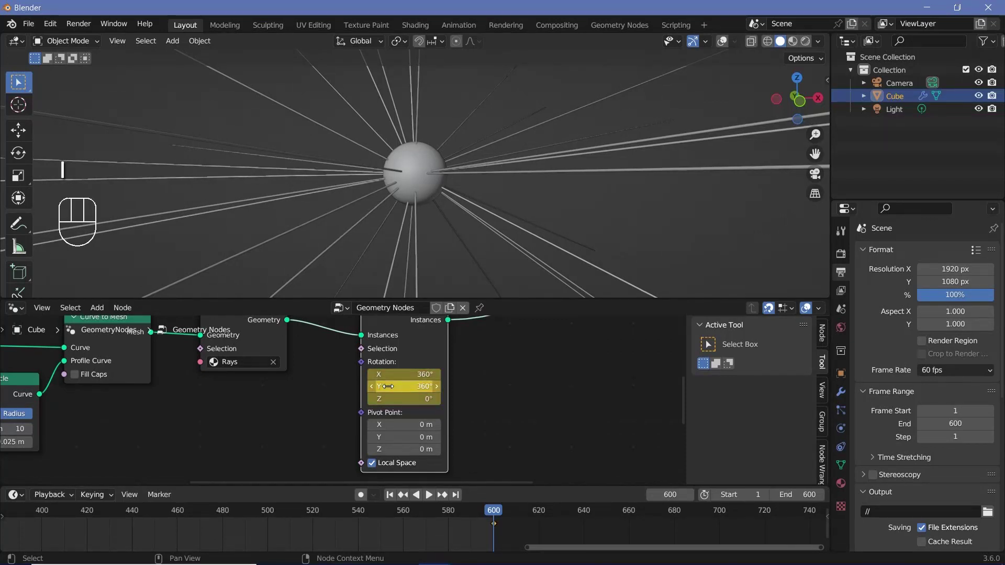
key("i")
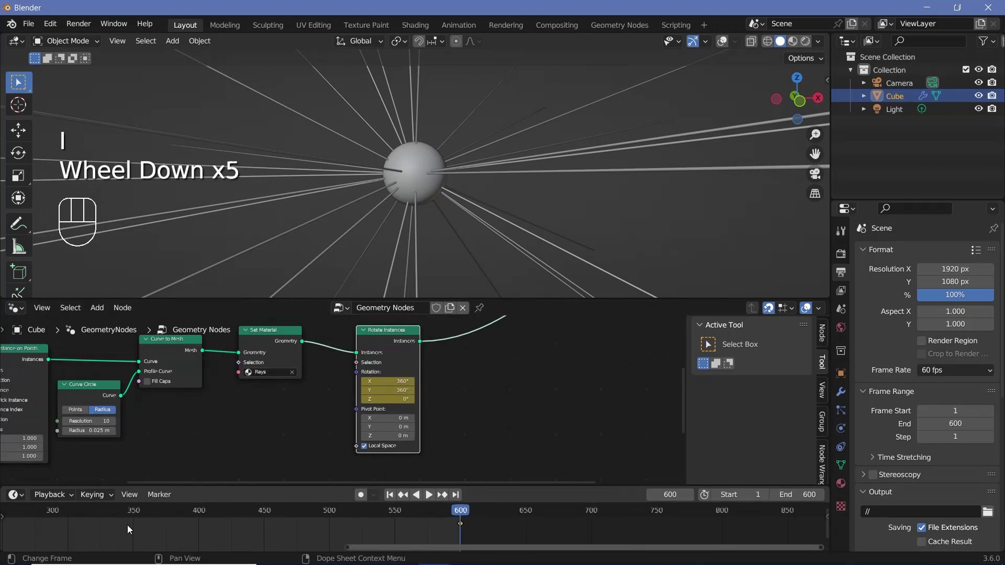
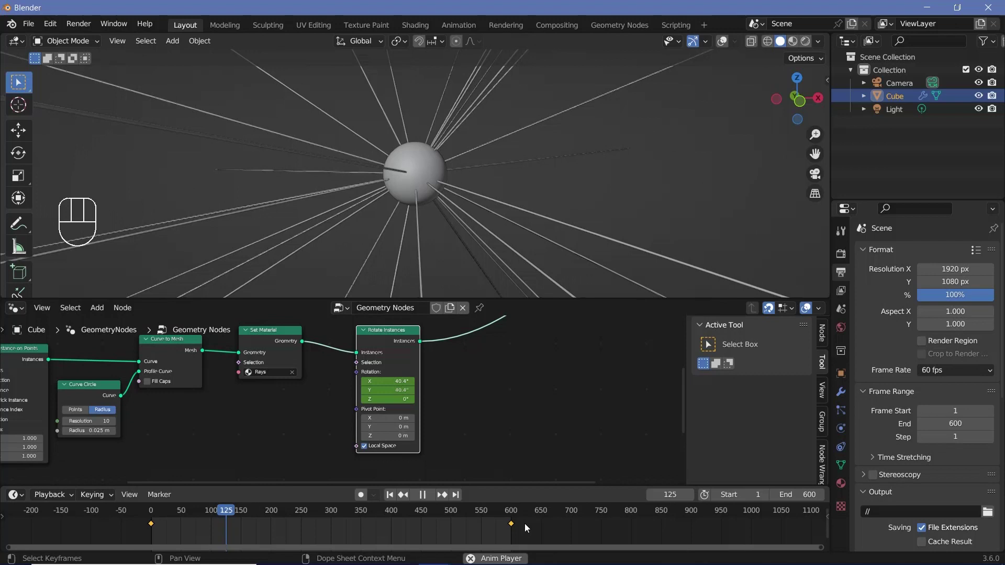
key("space")
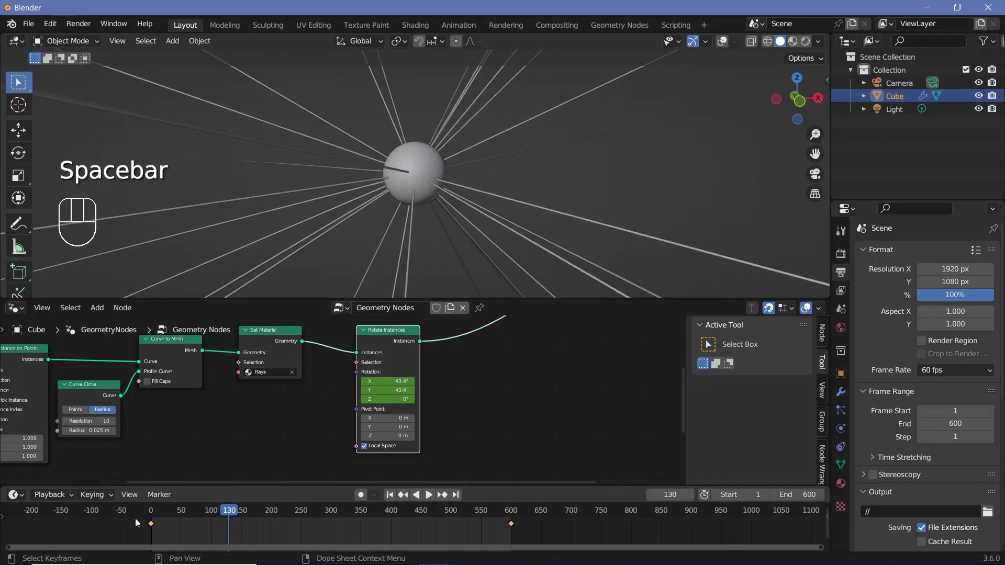
key("a")
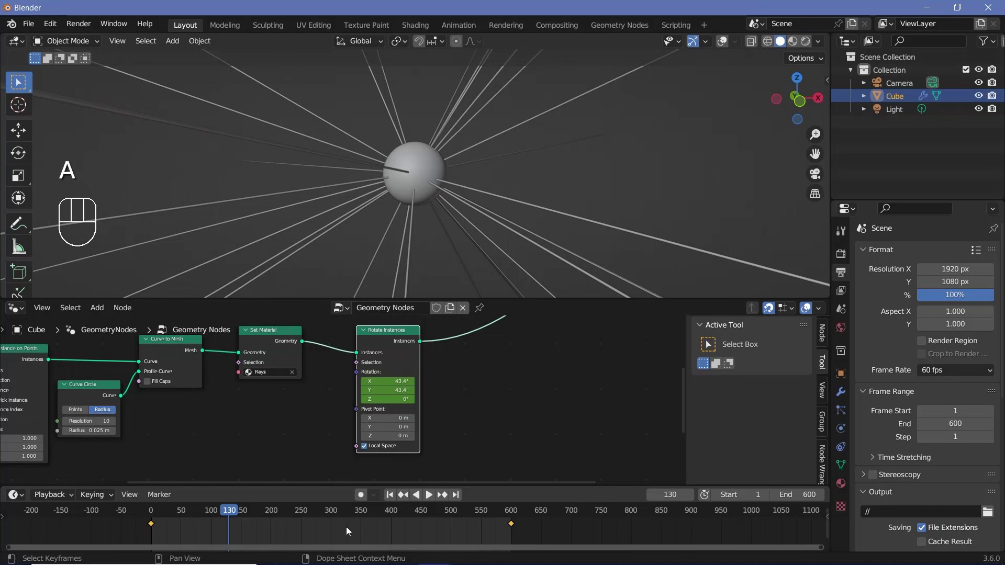
key("t")
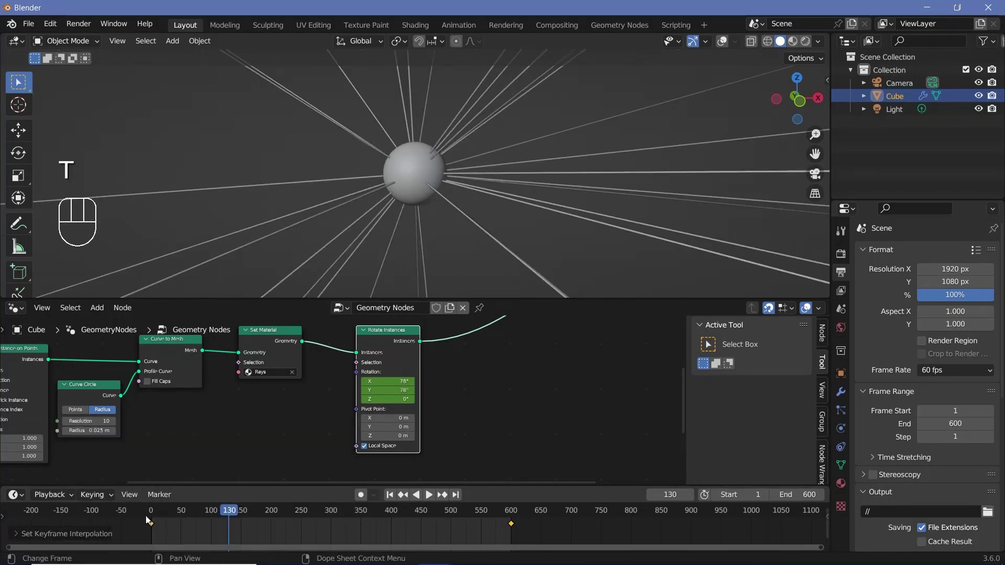
left_click_drag(152, 519, 217, 465)
key("space")
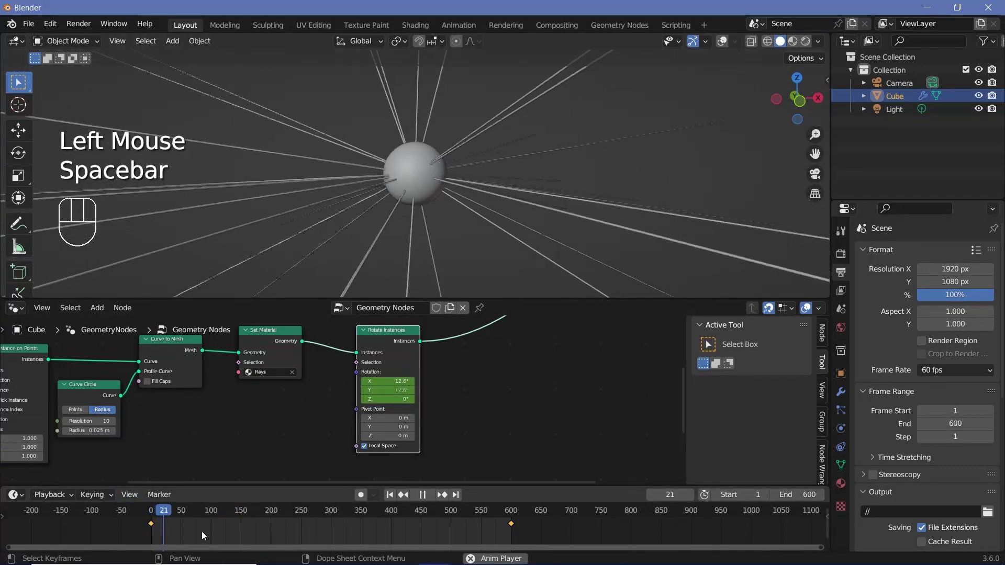
left_click(720, 48)
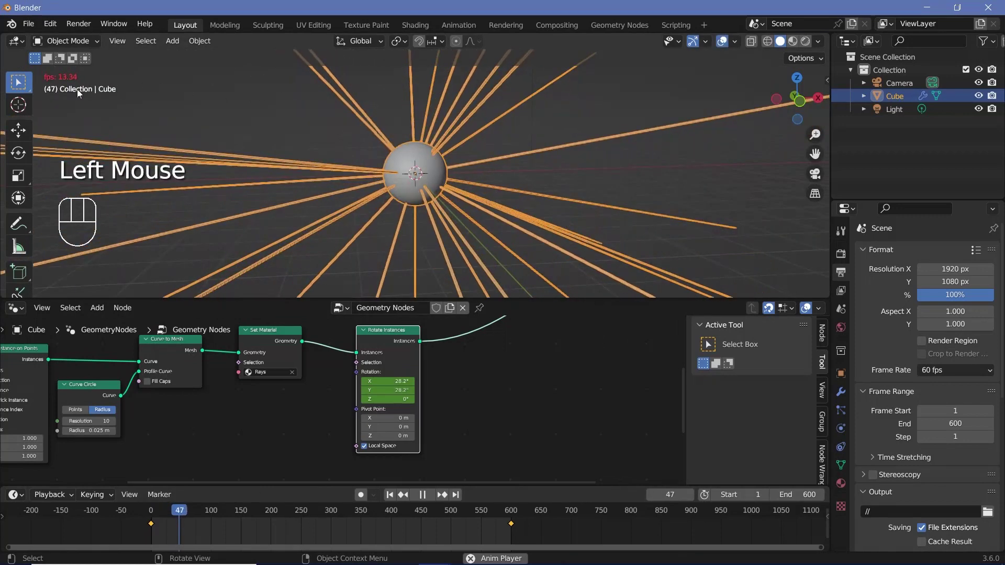
key("space")
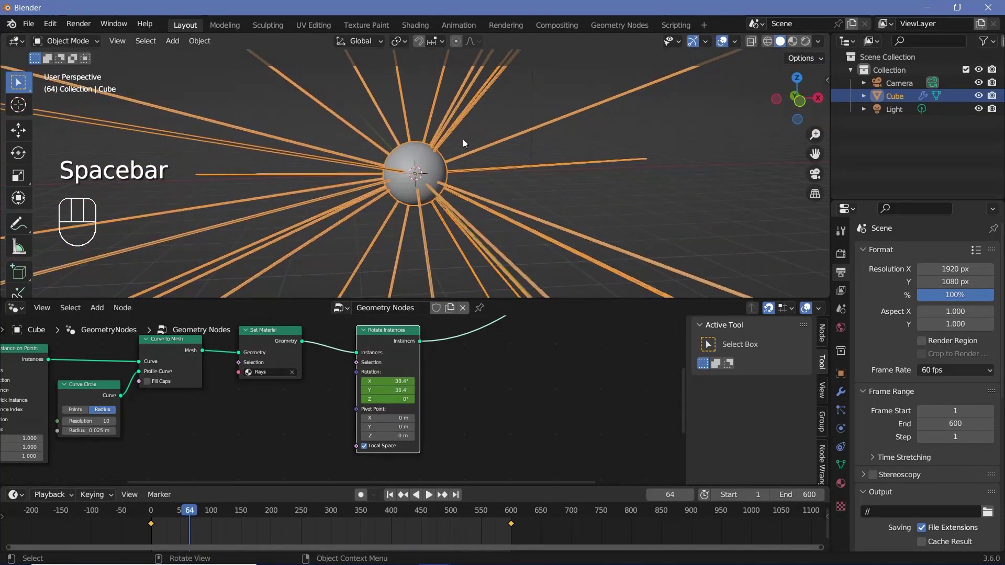
left_click_drag(448, 189, 467, 140)
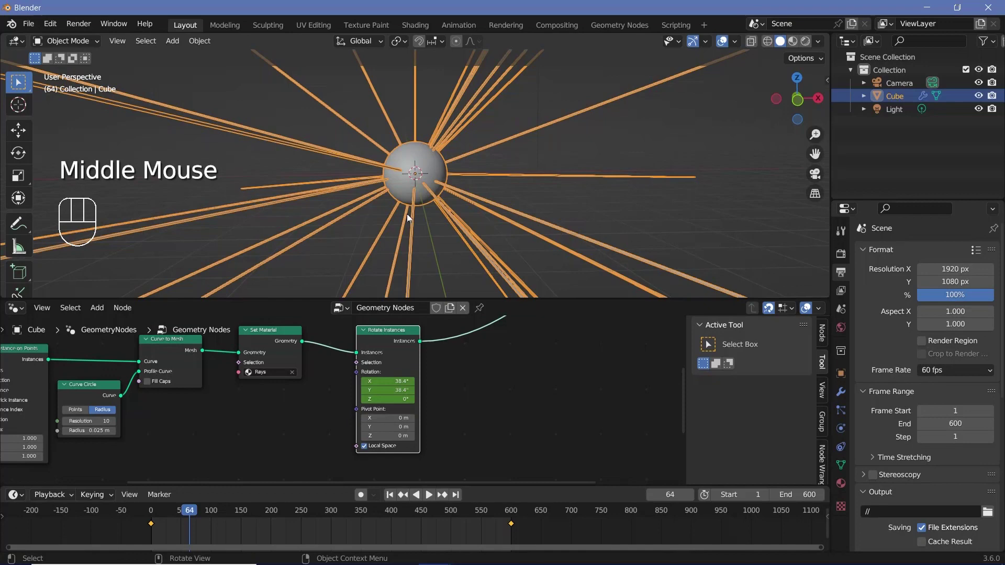
left_click_drag(61, 495, 429, 278)
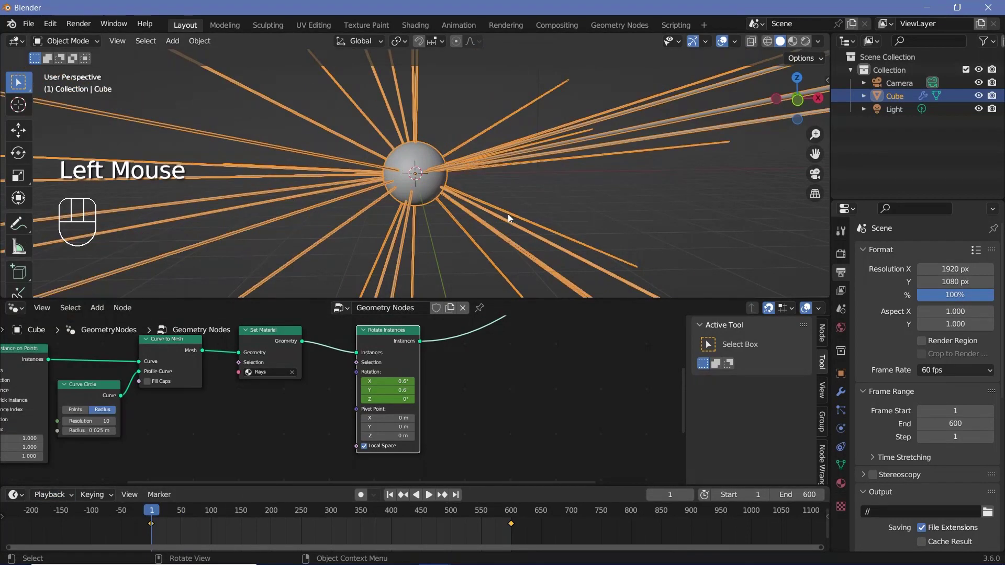
key("space")
middle_click(474, 187)
scroll("up", 3)
scroll("down", 3)
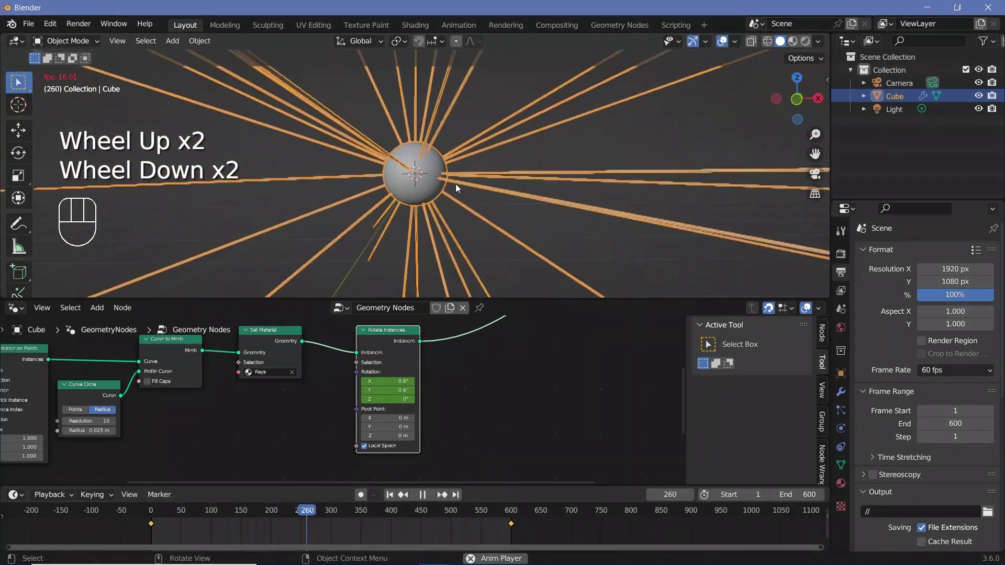
key("space")
scroll("up", 3)
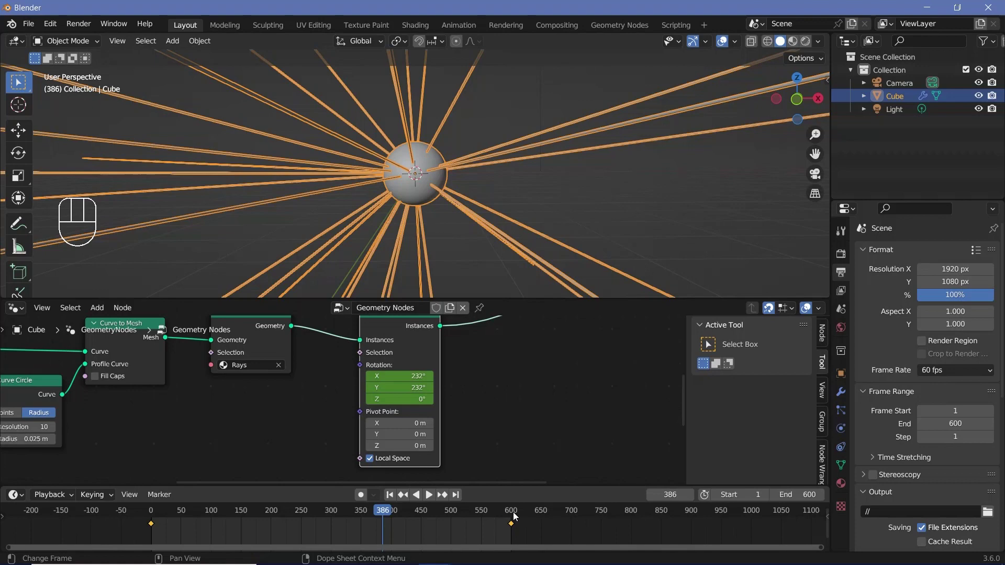
left_click(515, 517)
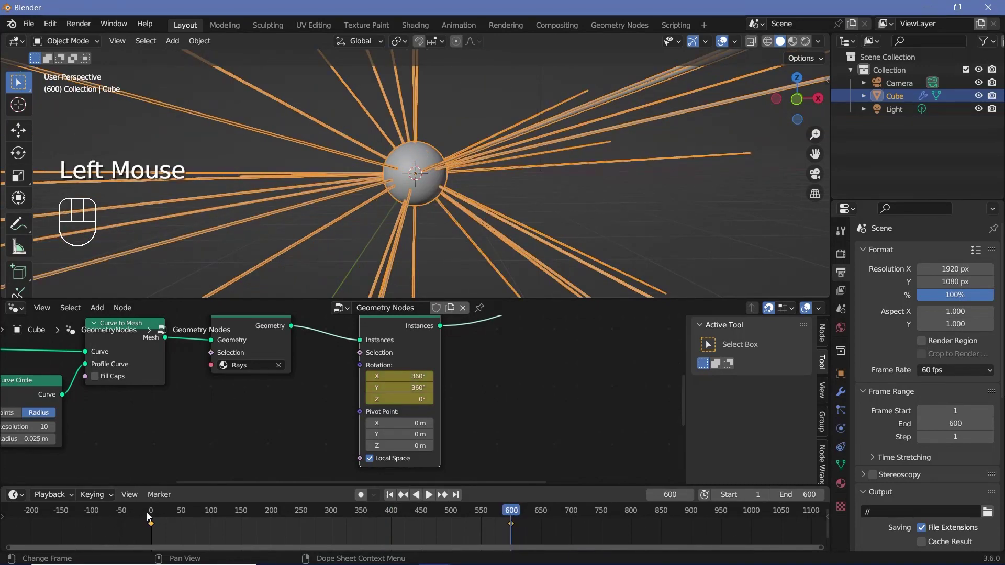
left_click(149, 518)
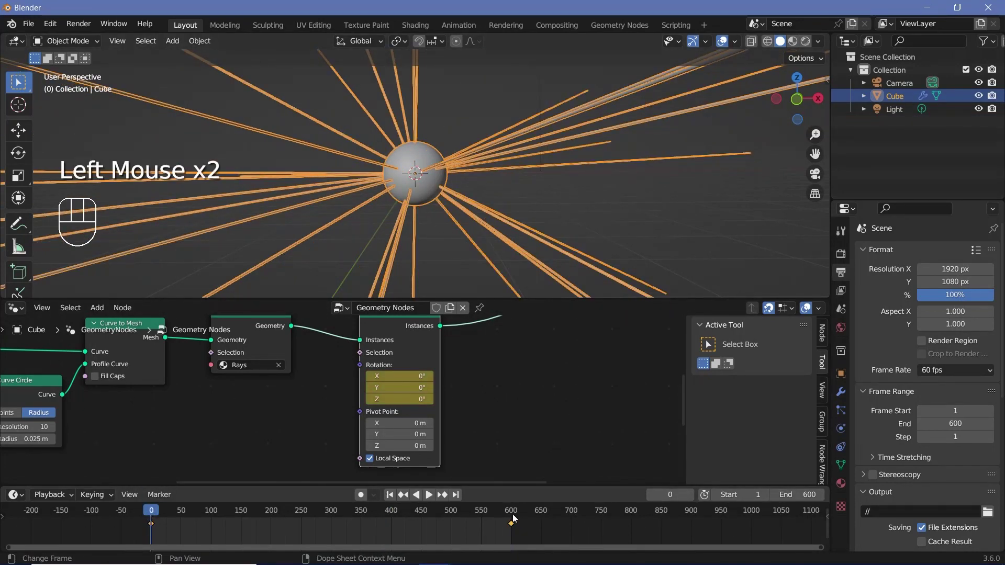
left_click(516, 519)
scroll("down", 3)
Step: Add the missing node so the Ico Sphere runs through Set Shade Smooth and Set Material
scroll("down", 3)
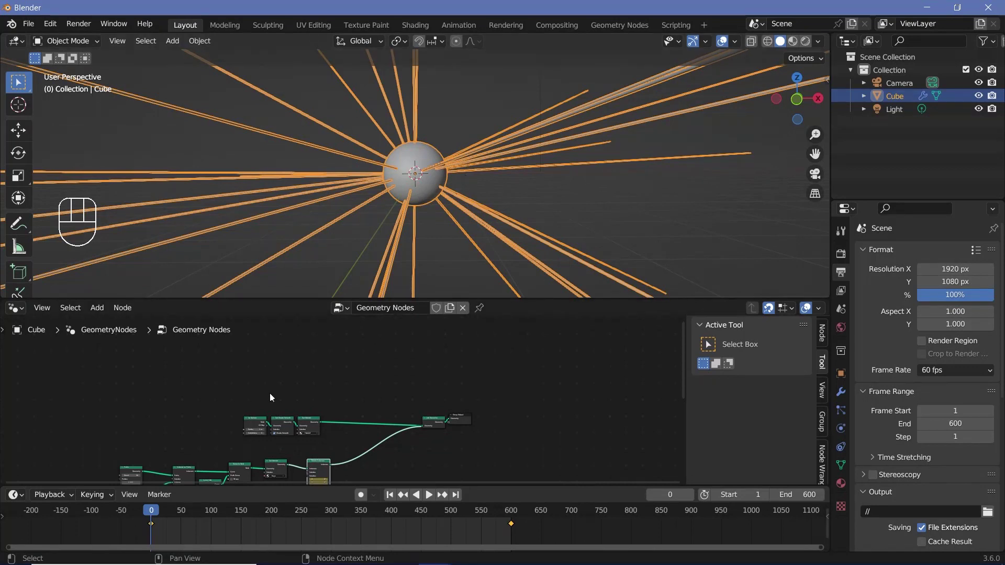
middle_click(319, 415)
scroll("up", 3)
key("shift+a")
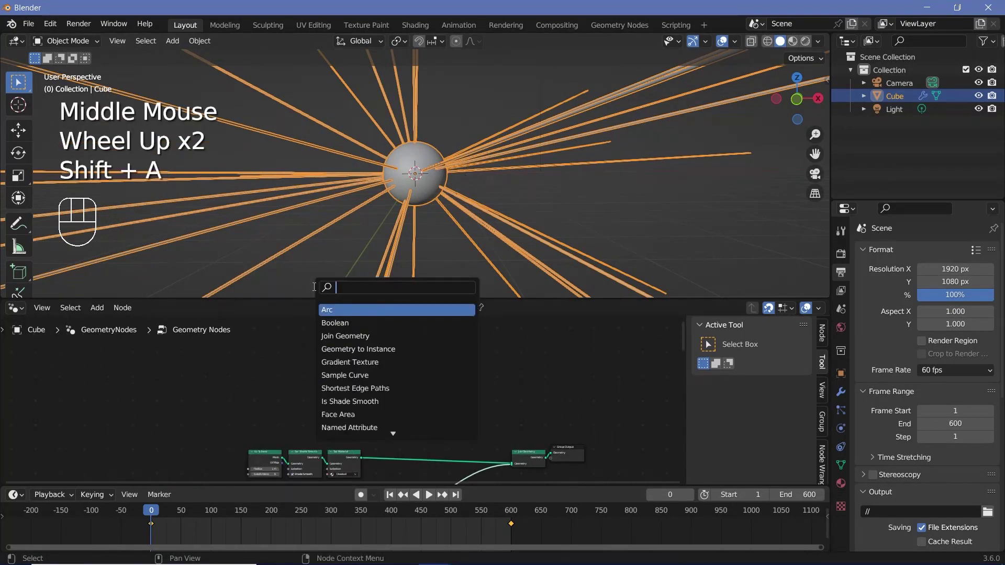
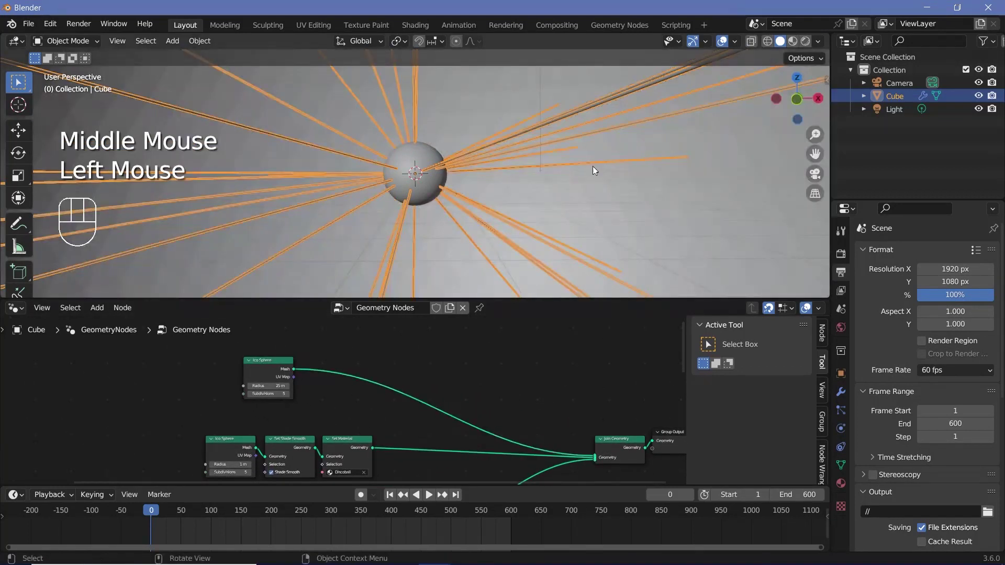
middle_click(470, 223)
scroll("down", 3)
scroll("down", 3)
scroll("down", 3)
Step: Wire the sphere's Set Material branch into Join Geometry
left_click_drag(447, 224, 472, 240)
scroll("up", 3)
scroll("up", 3)
left_click_drag(467, 231, 473, 213)
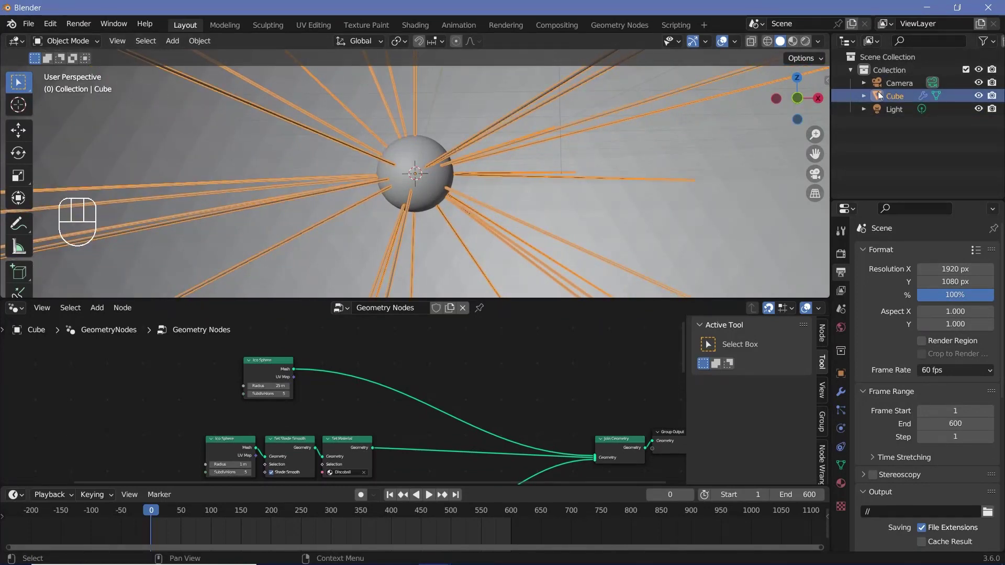
Step: Reset the camera's location and rotation, reposition it and view the scene through it
left_click(898, 91)
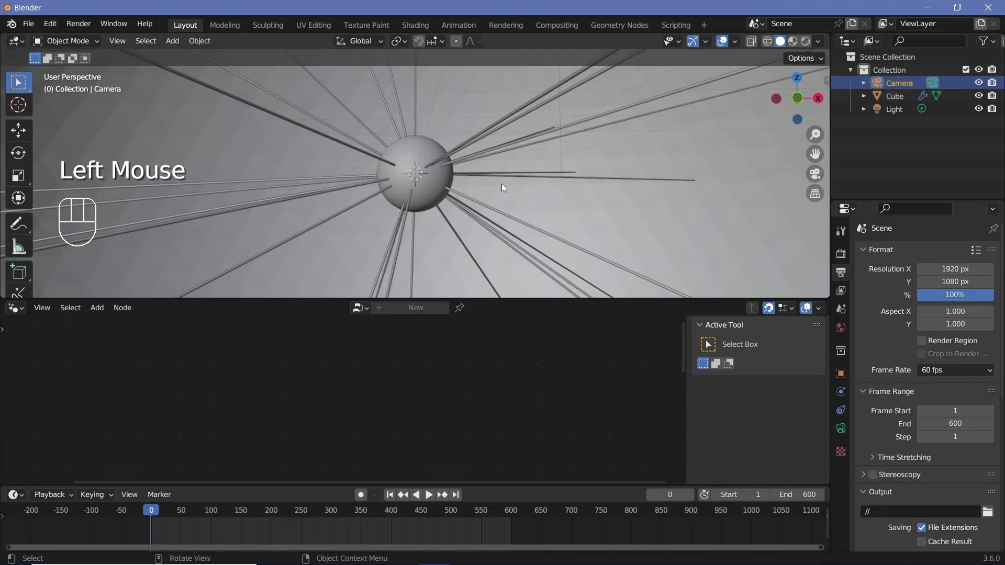
key("alt+g")
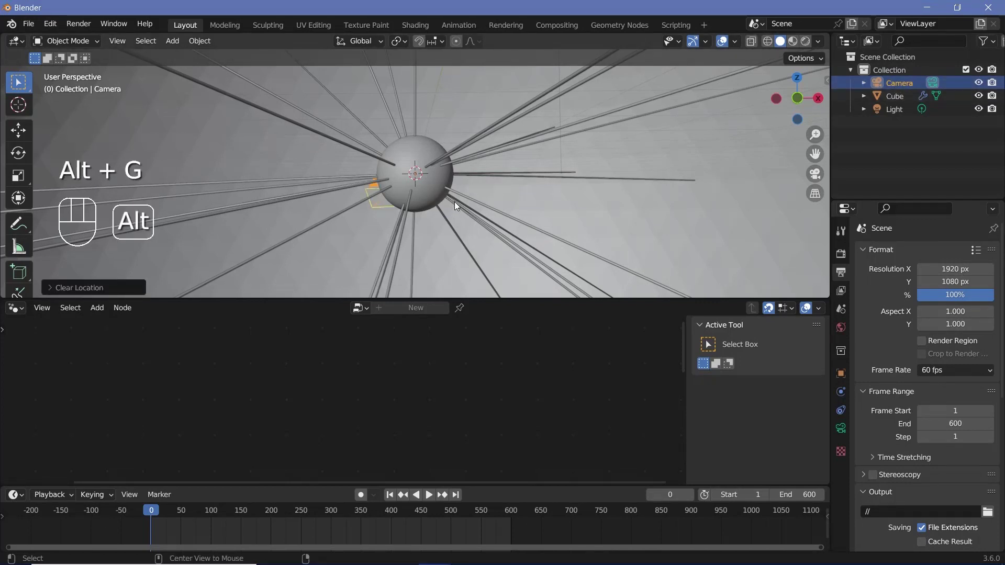
key("alt+r")
key("r")
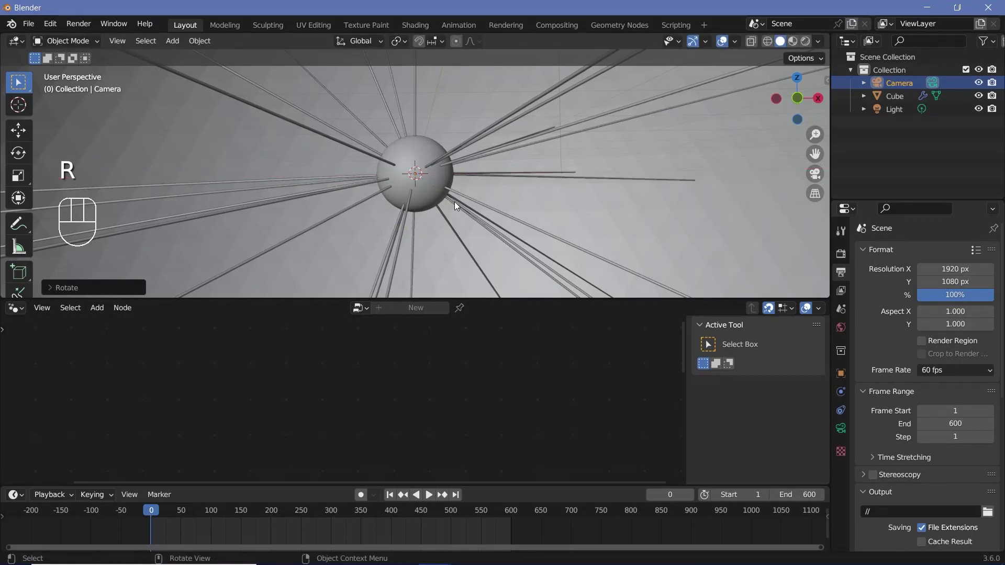
key("g")
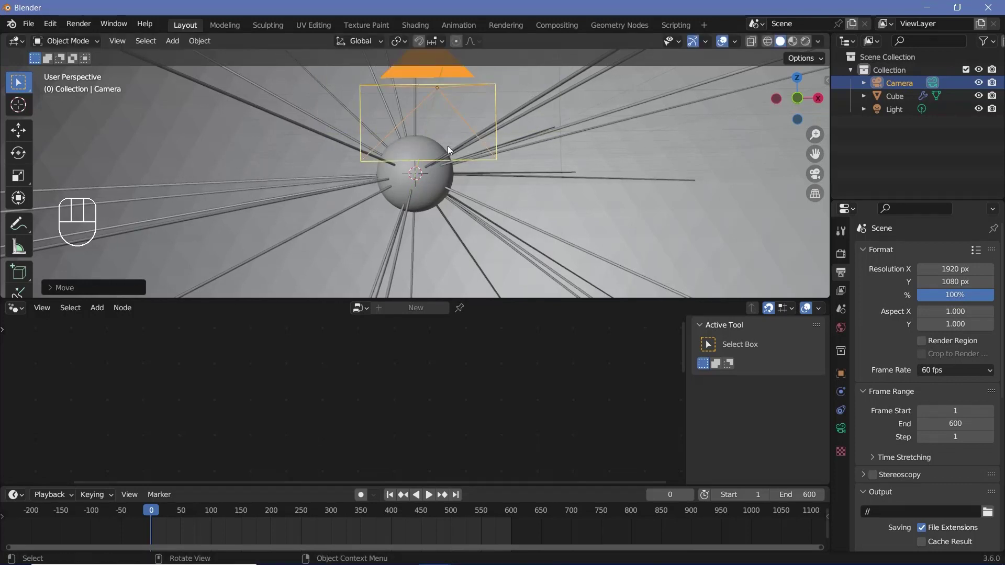
key("KP_0")
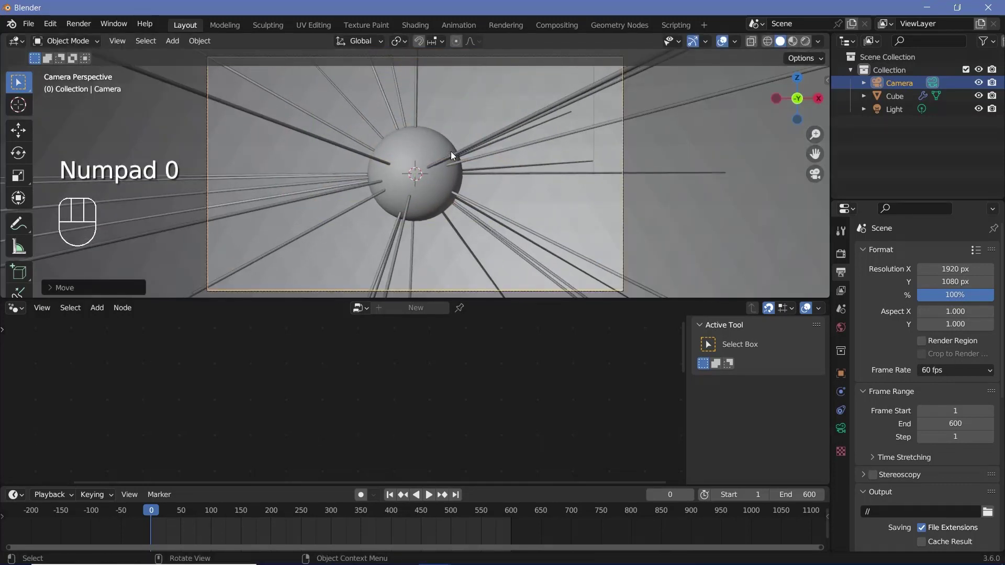
key("g")
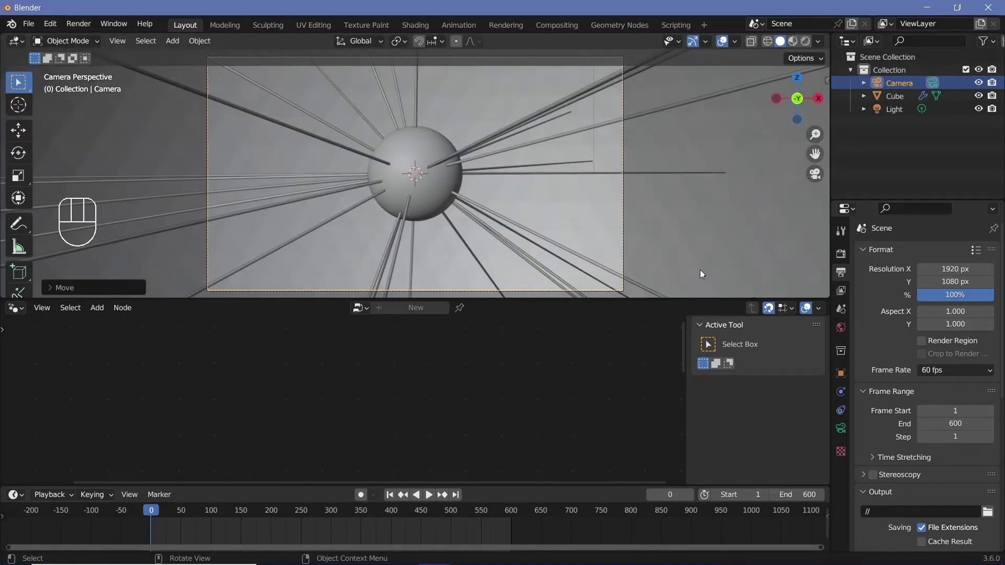
Step: Set the camera to a 25 mm focal length with passepartout 1.0
left_click(844, 428)
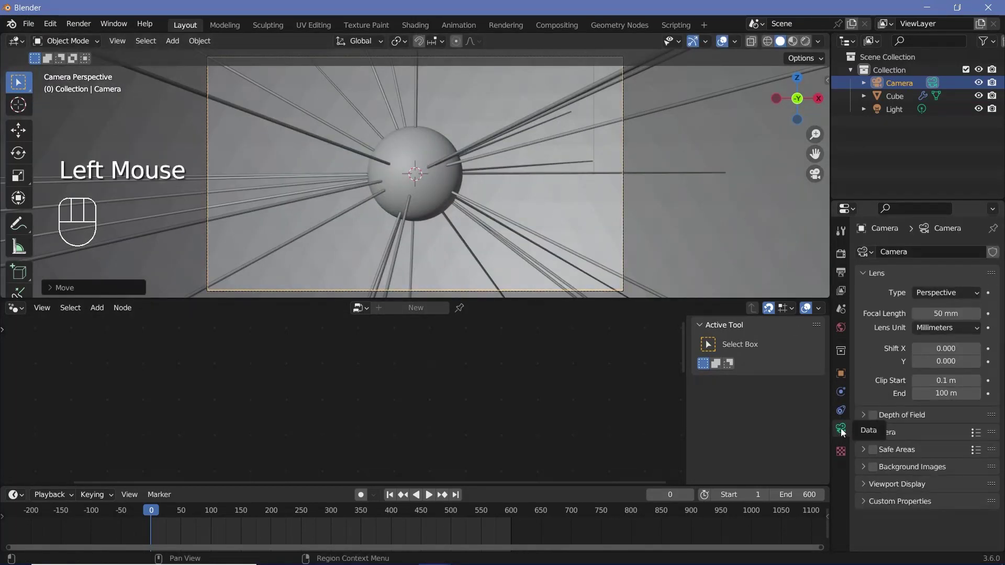
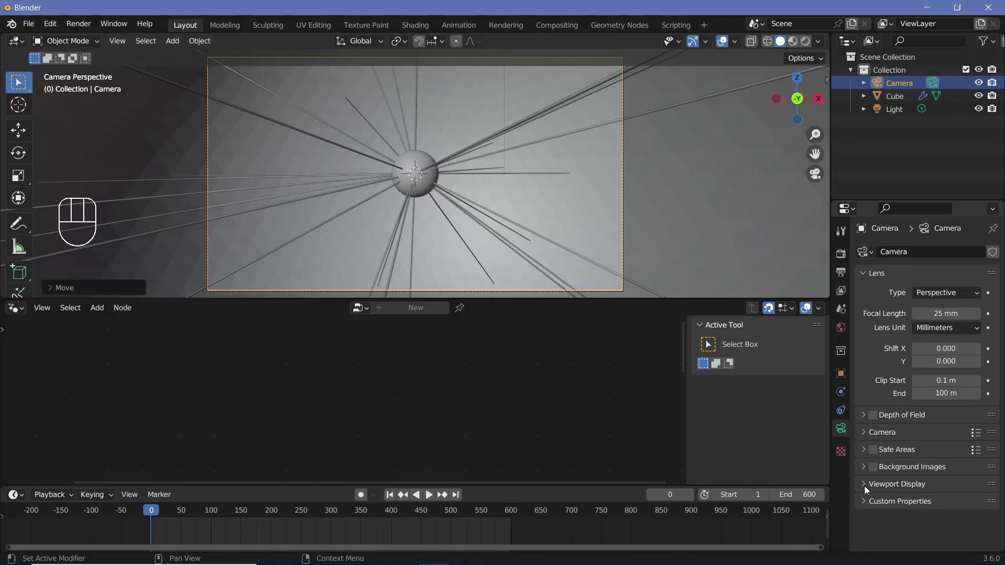
left_click(866, 489)
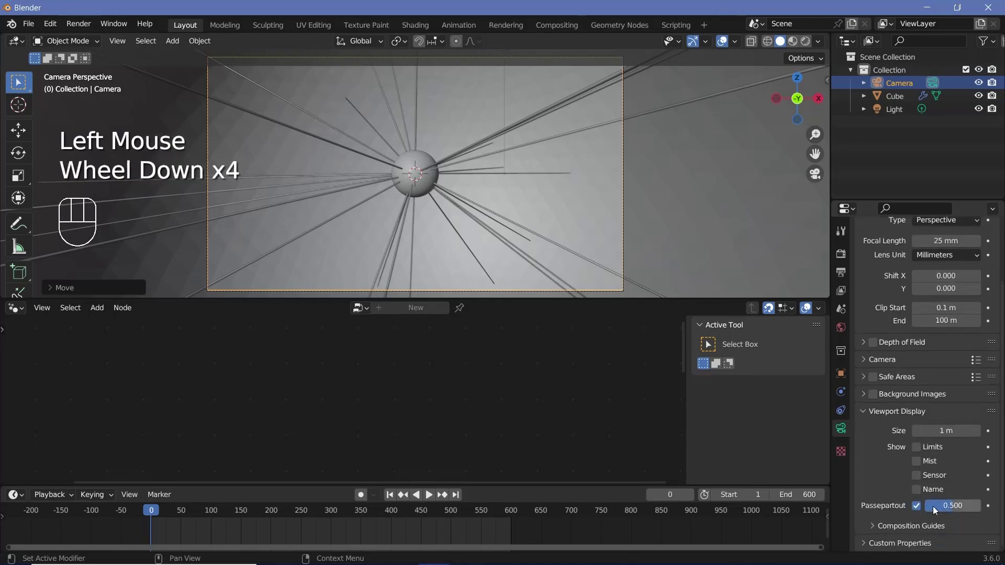
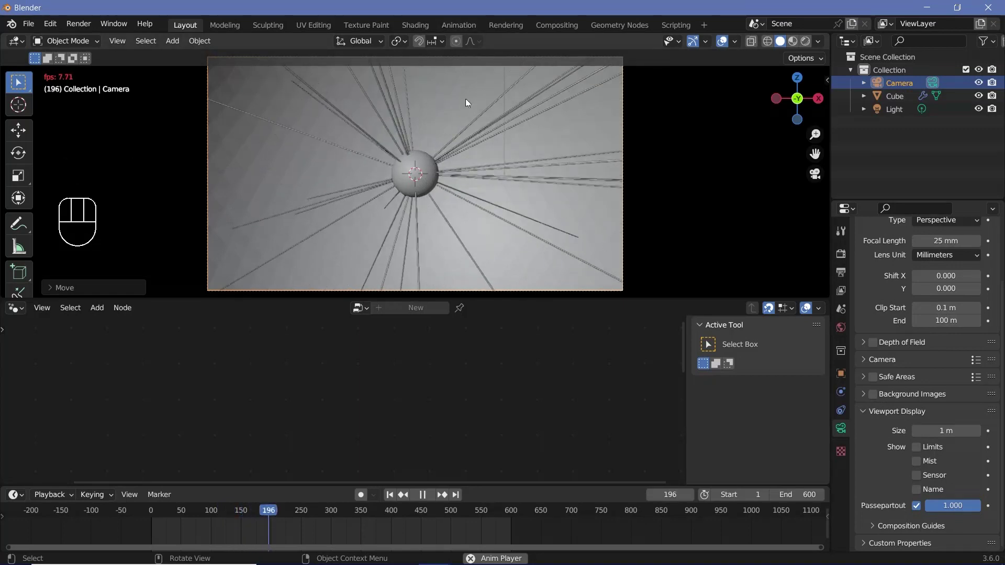
key("space")
key("space")
key("space")
Step: Duplicate the Set Material node in the Cube's geometry nodes
left_click(153, 515)
scroll("down", 3)
scroll("down", 3)
left_click(350, 453)
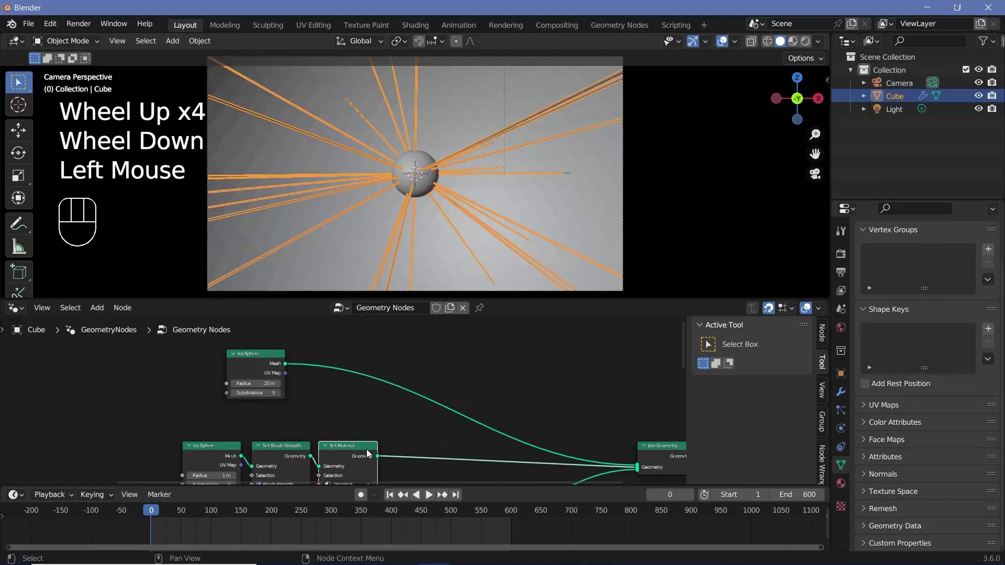
key("shift+d")
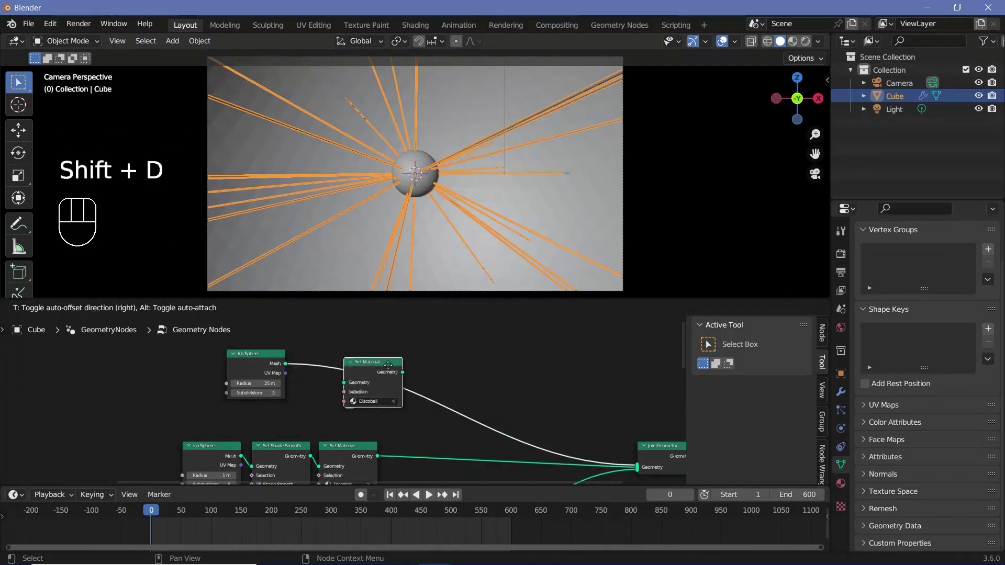
Step: Add a third material slot to the Cube for the Background material
left_click(852, 495)
scroll("up", 3)
left_click(843, 488)
scroll("up", 3)
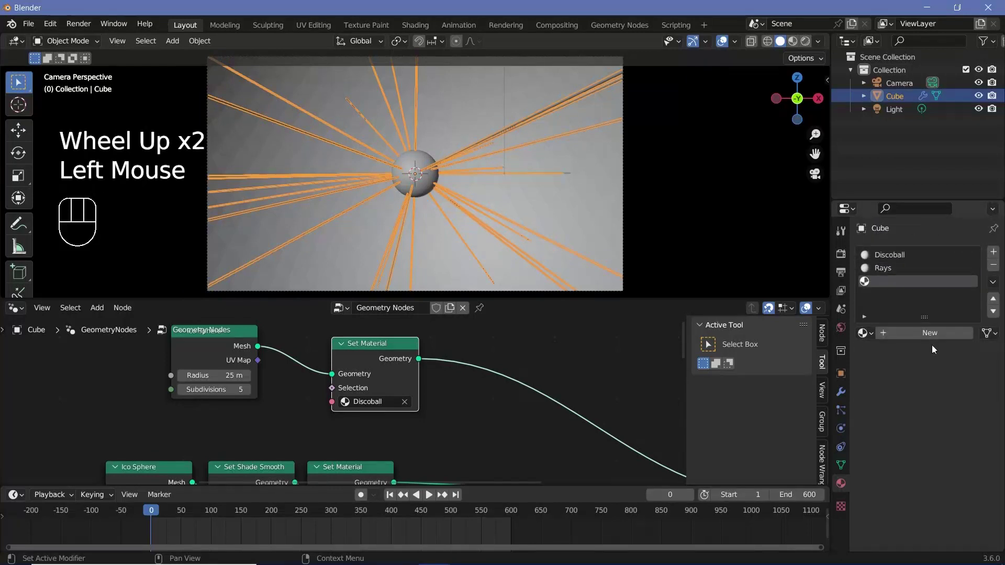
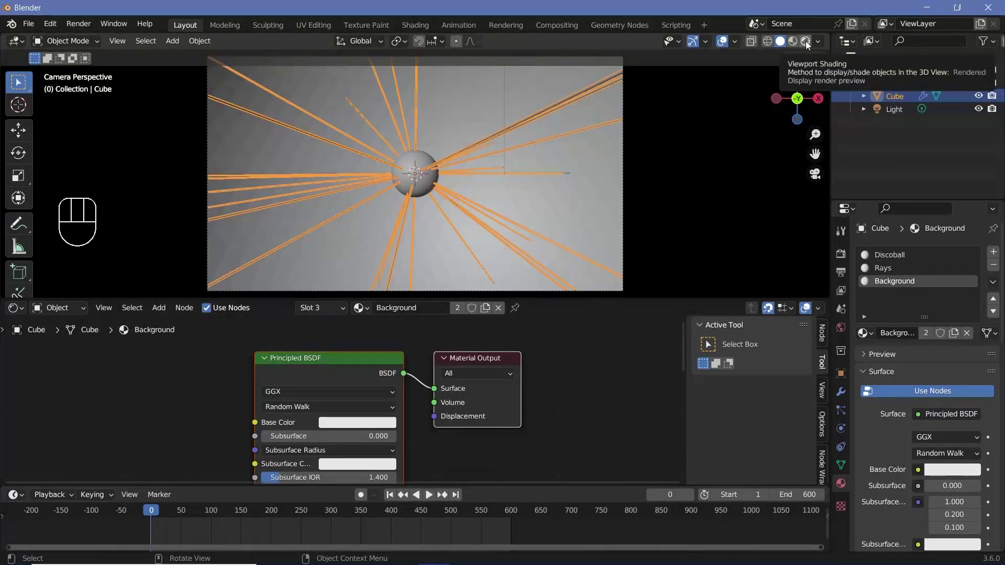
Step: Switch to rendered shading and delete the point light from the scene
left_click(808, 44)
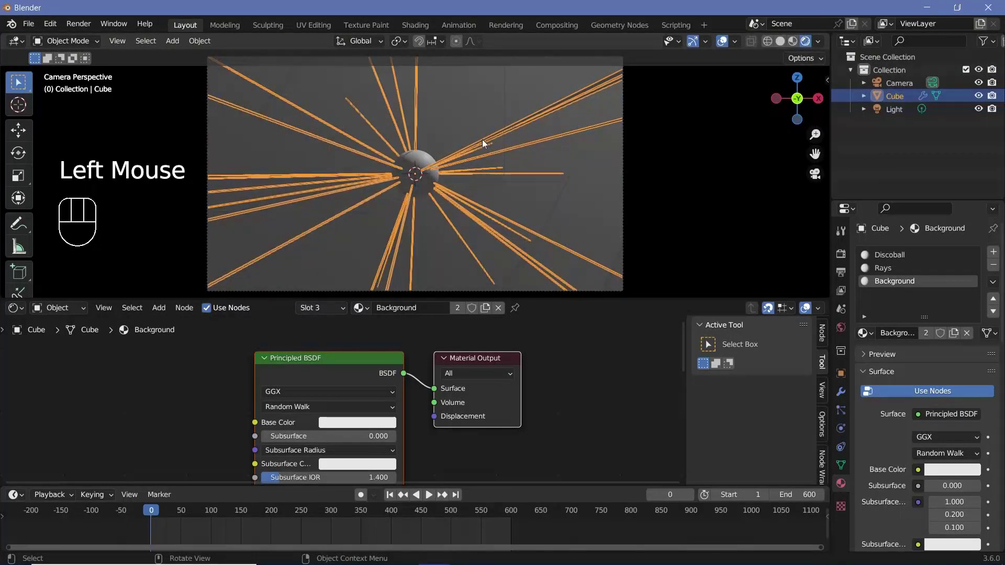
left_click(886, 111)
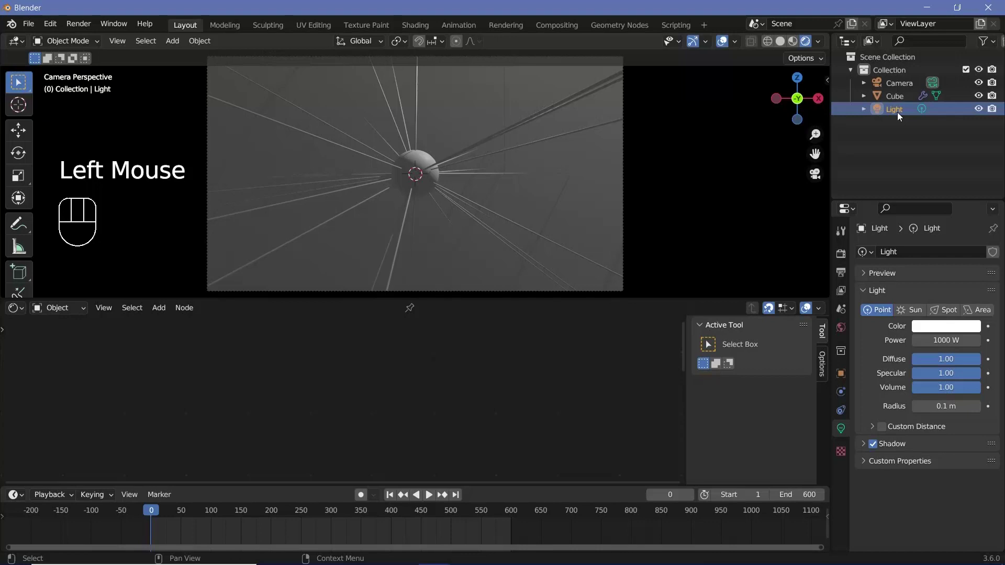
key("Delete")
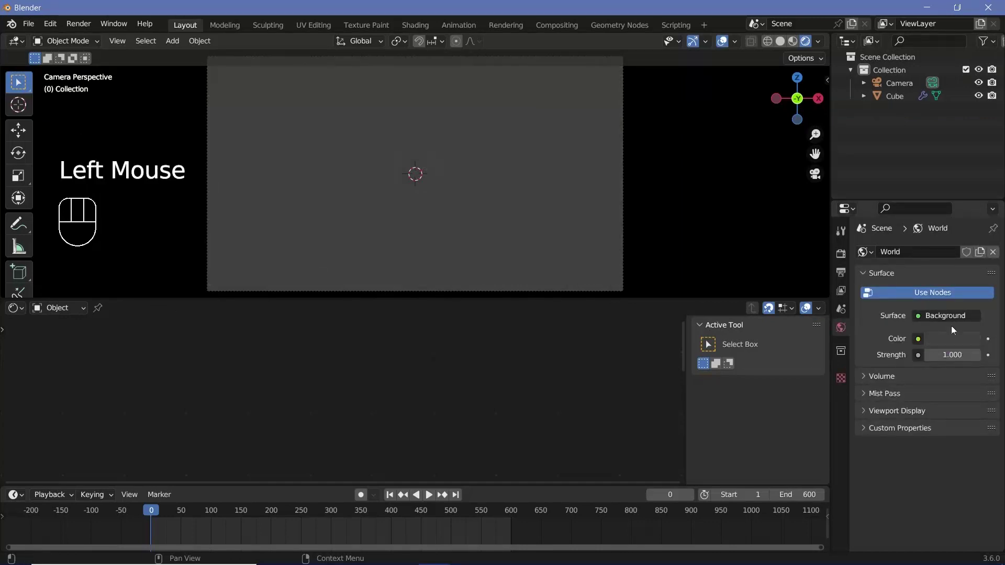
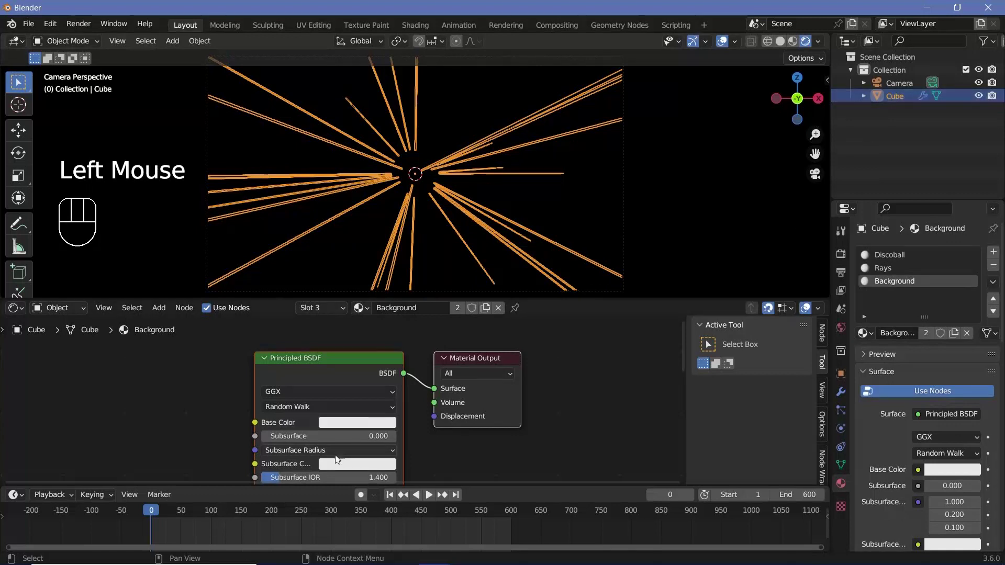
Step: Replace the Rays material's shader with an Emission node wired to the Material Output surface
left_click(907, 271)
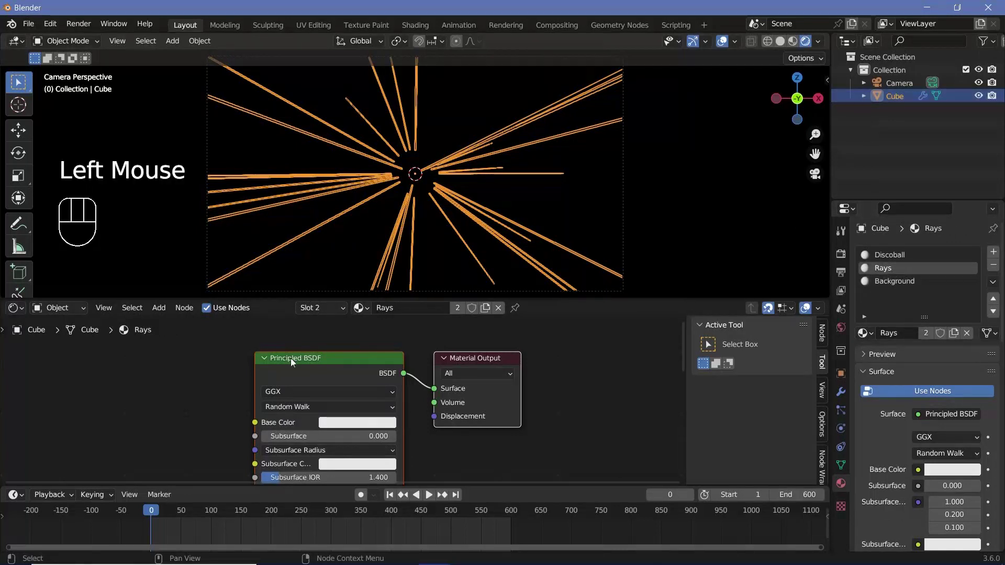
left_click(294, 361)
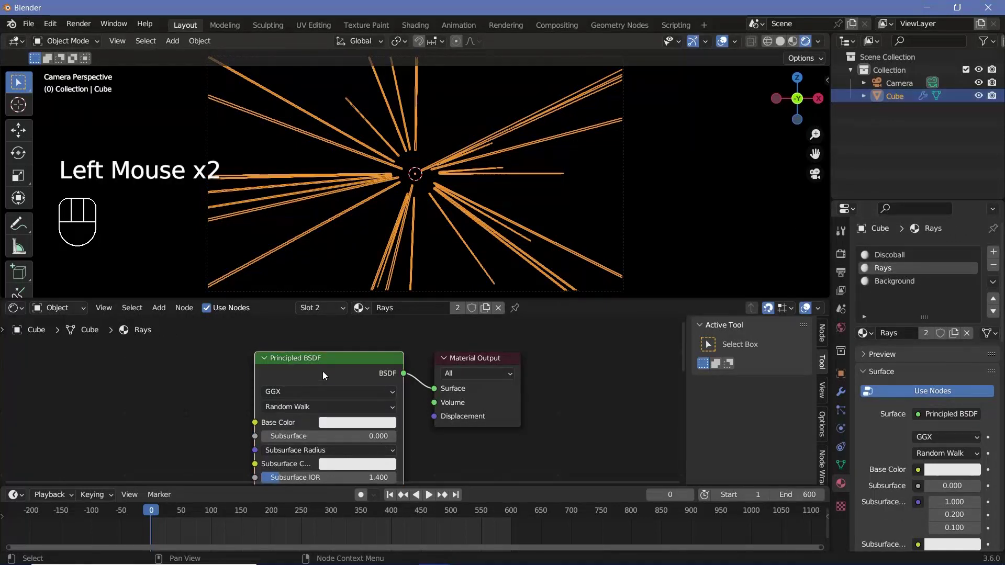
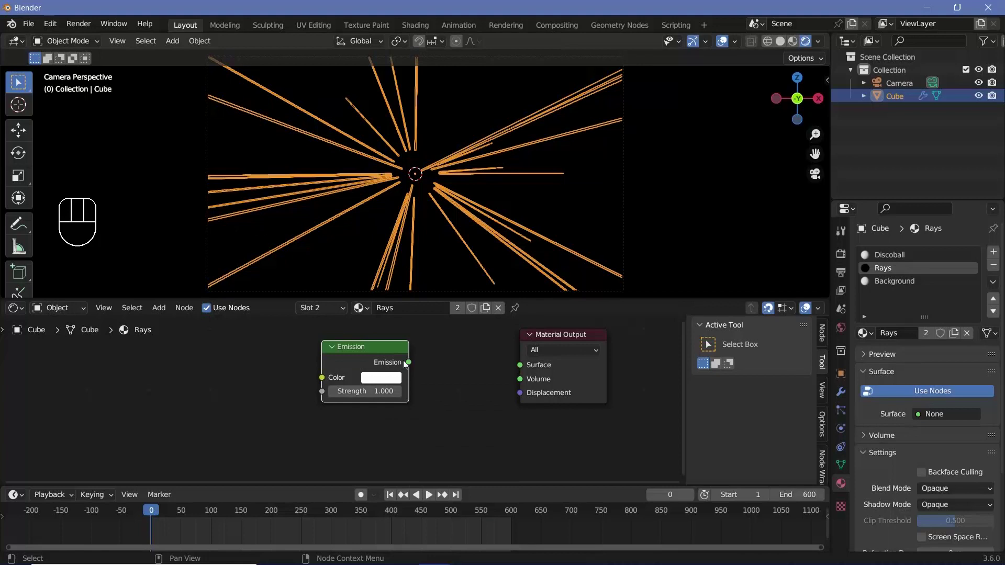
left_click_drag(418, 367, 512, 159)
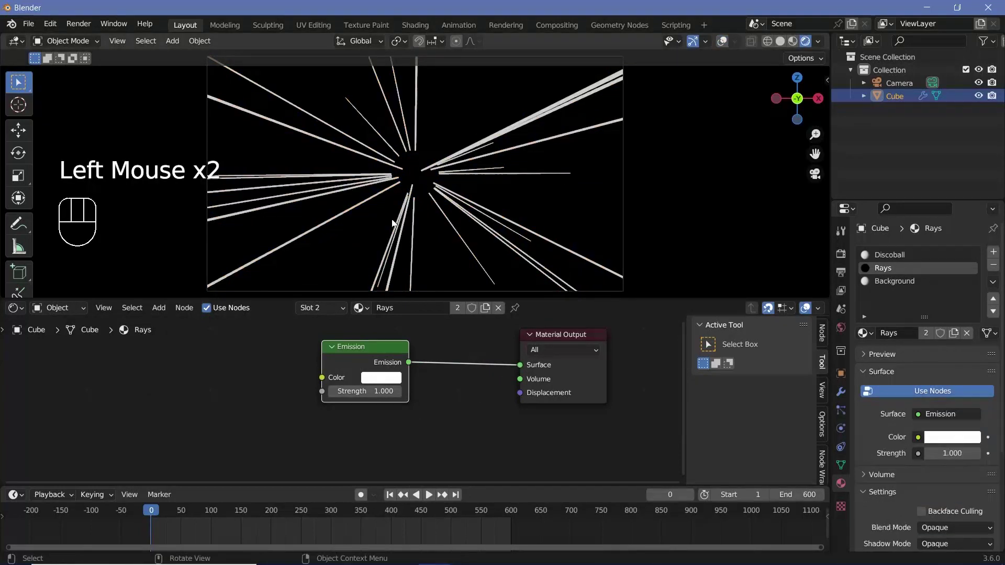
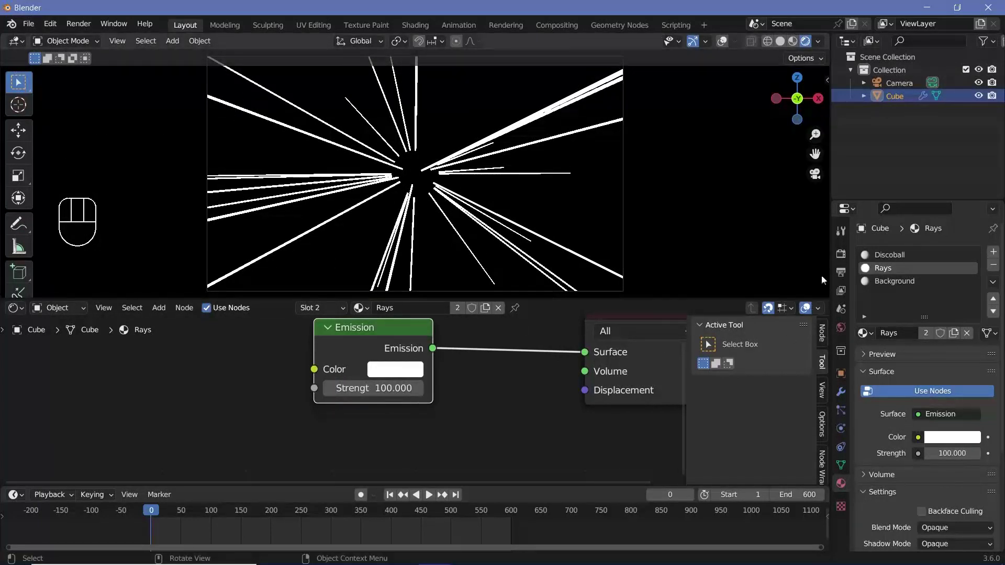
Step: Enable Bloom and Screen Space Reflections in the Eevee render settings
left_click(843, 258)
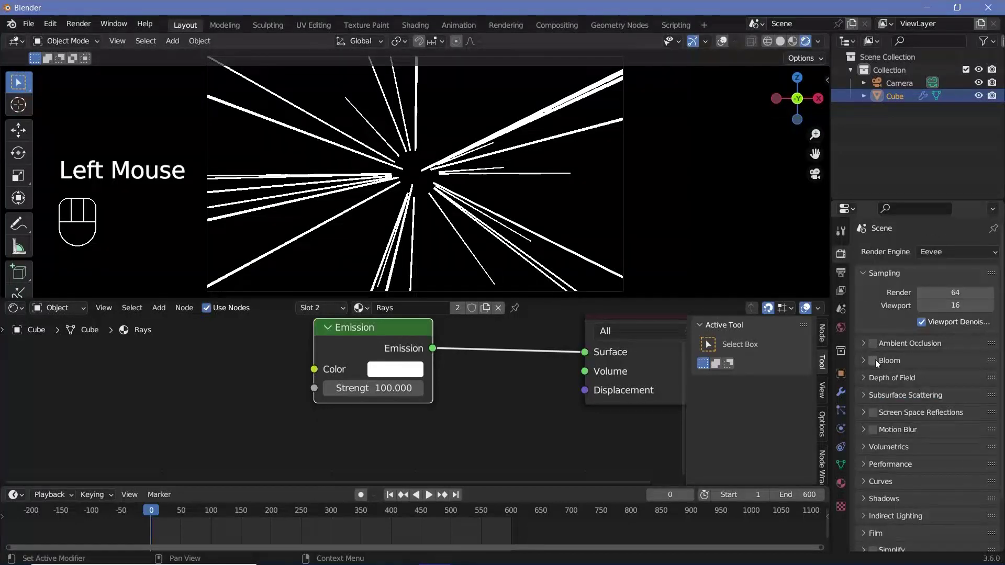
left_click(874, 421)
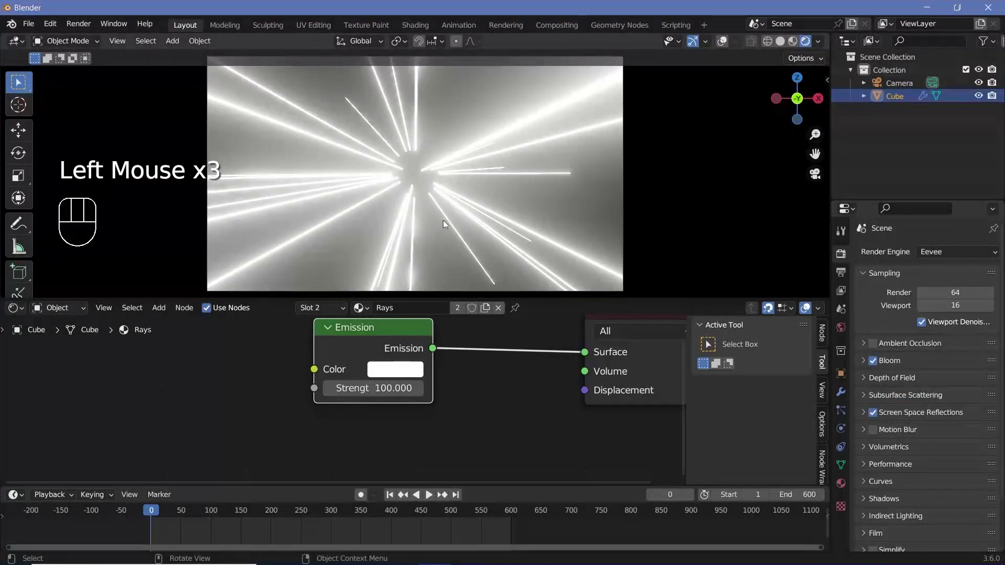
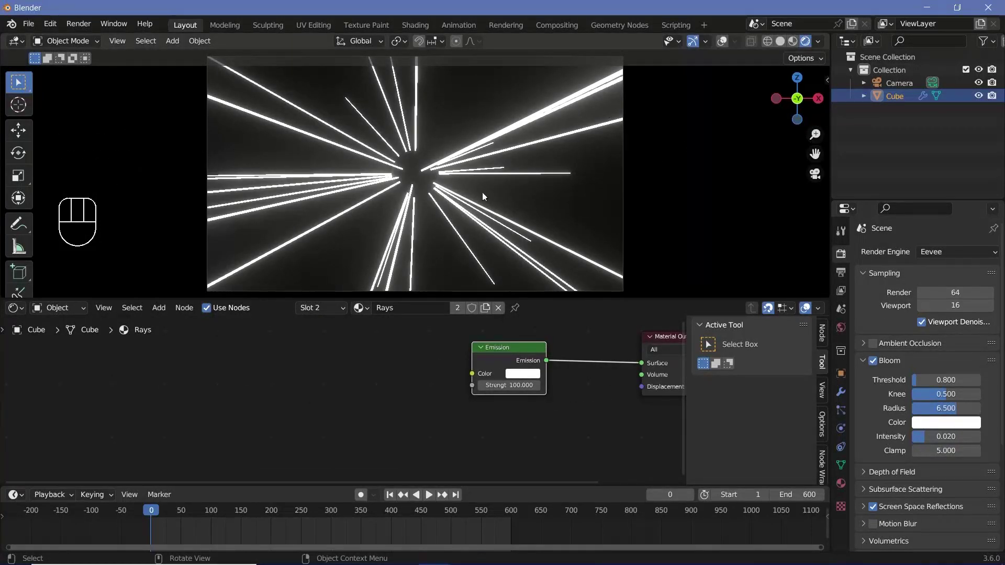
Step: Add a Color Ramp feeding the Emission colour, with a factor input driving its Fac
key("shift+a")
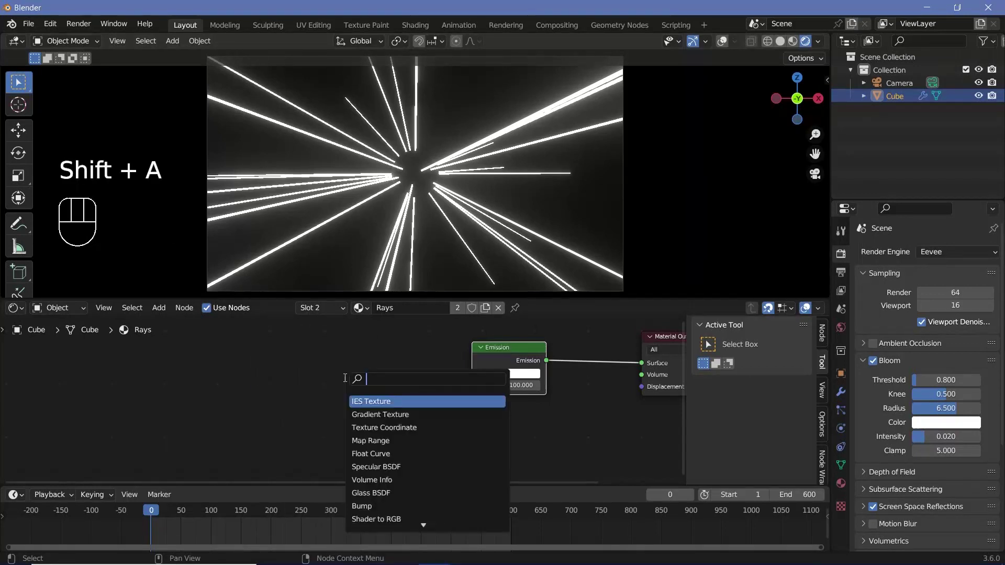
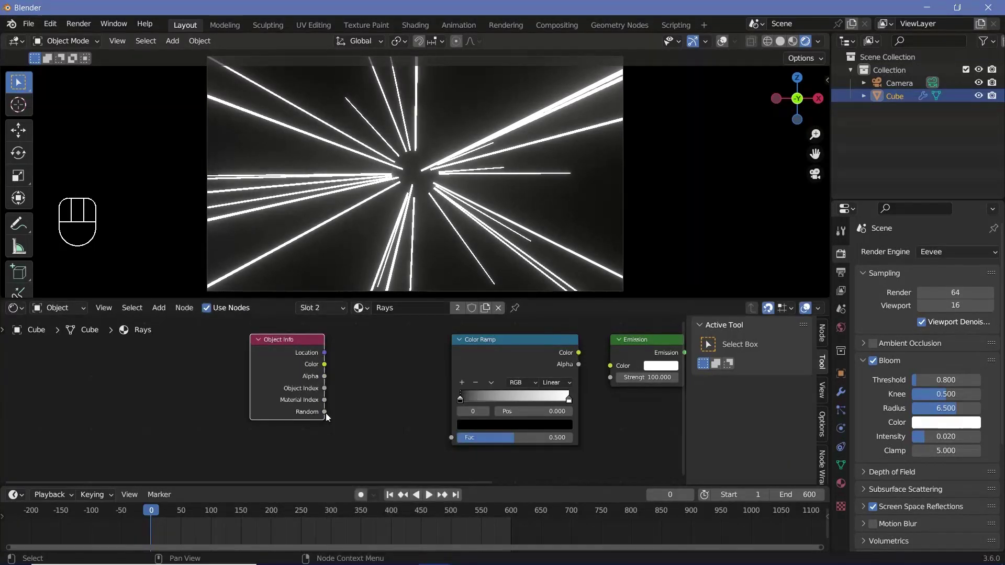
left_click_drag(327, 424, 412, 434)
left_click(509, 357)
left_click_drag(541, 359, 556, 412)
middle_click(348, 407)
scroll("up", 3)
left_click_drag(328, 384, 395, 402)
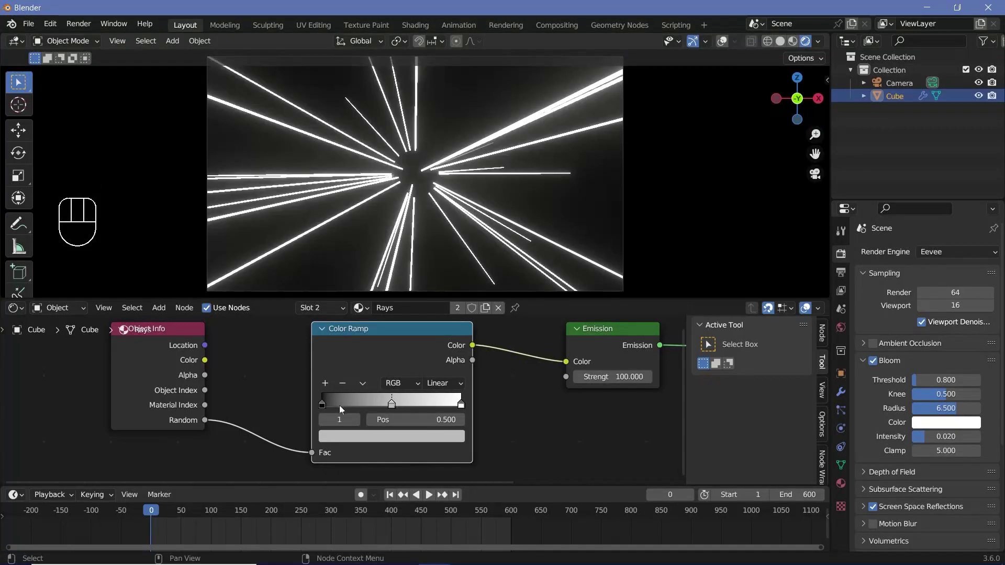
Step: Give the ramp cyan, white and yellow stops with constant interpolation and adjust their positions
left_click(325, 411)
left_click_drag(323, 408, 349, 437)
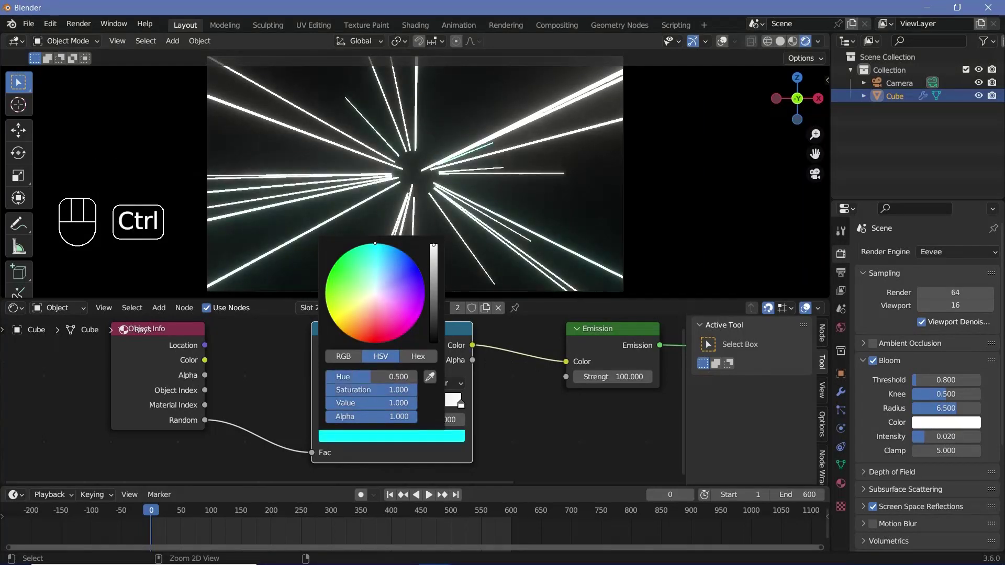
left_click(394, 406)
left_click(381, 446)
left_click(379, 439)
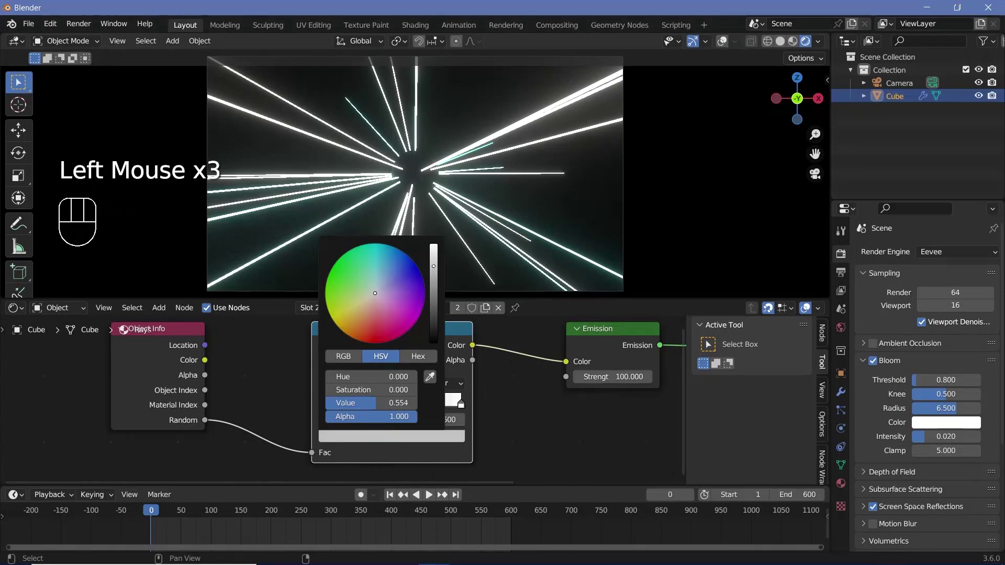
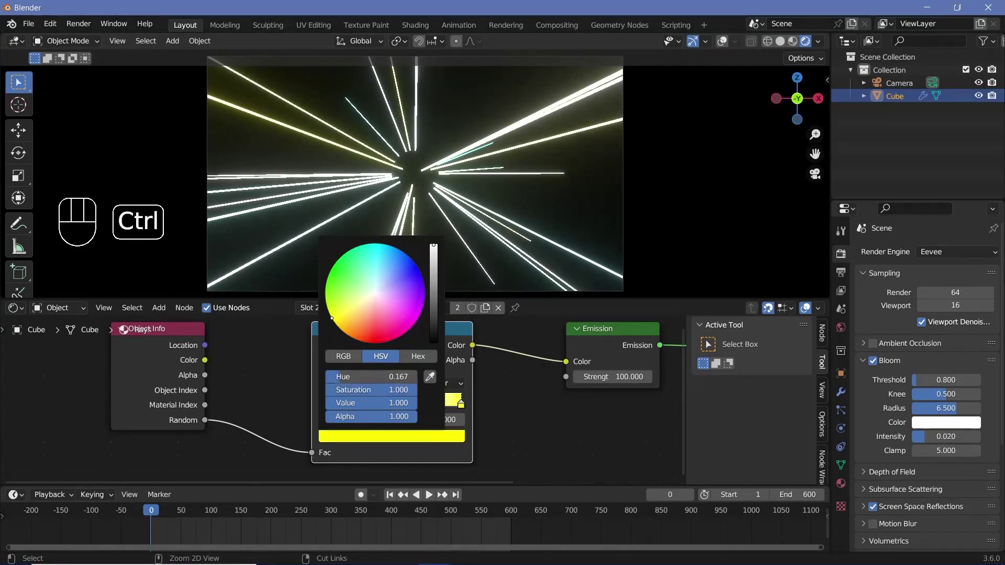
left_click_drag(445, 386, 465, 459)
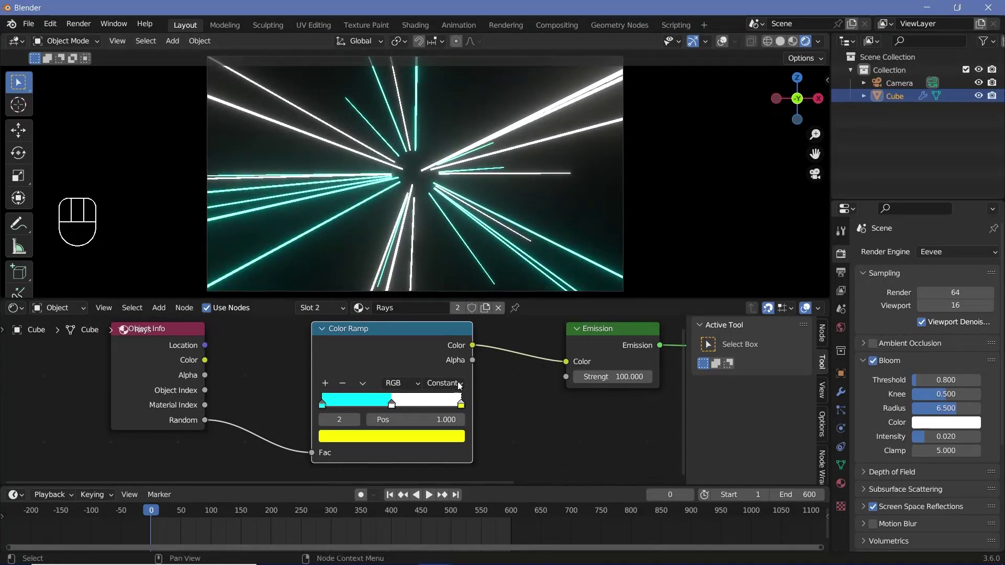
left_click_drag(393, 408, 468, 409)
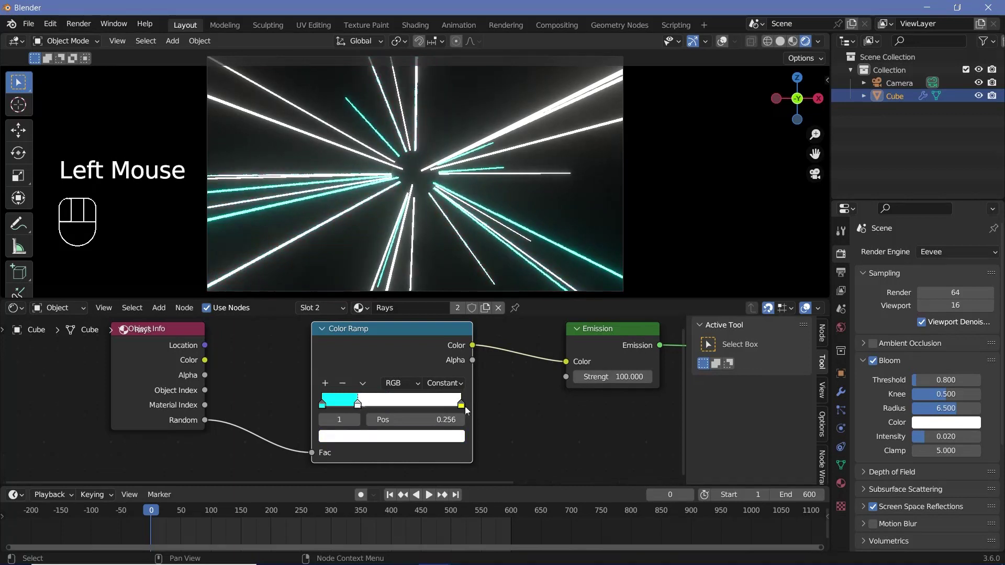
left_click_drag(457, 407, 397, 405)
left_click_drag(364, 409, 422, 211)
Step: Preview the coloured rays in playback and switch to the Discoball material
key("space")
key("space")
left_click(845, 492)
left_click(893, 259)
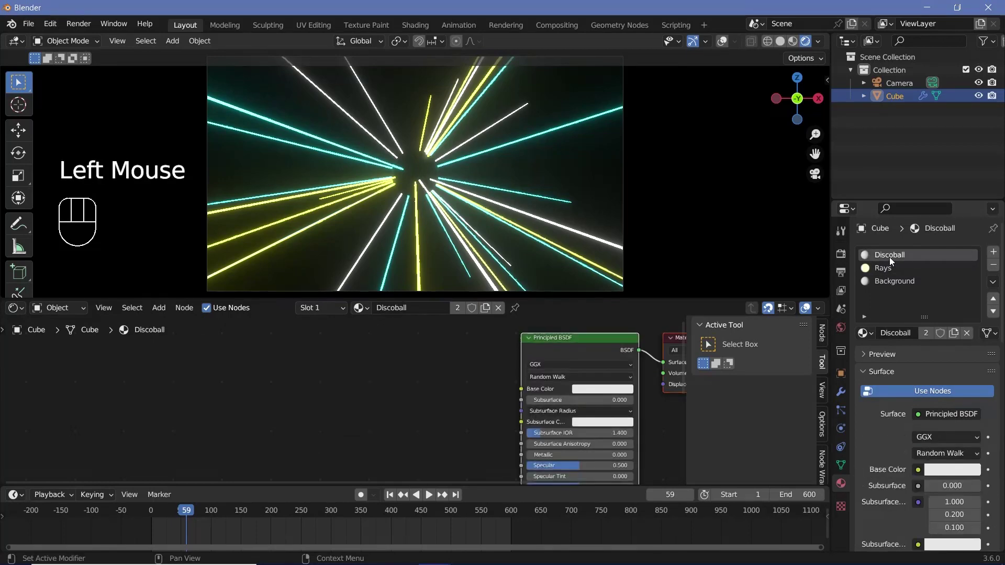
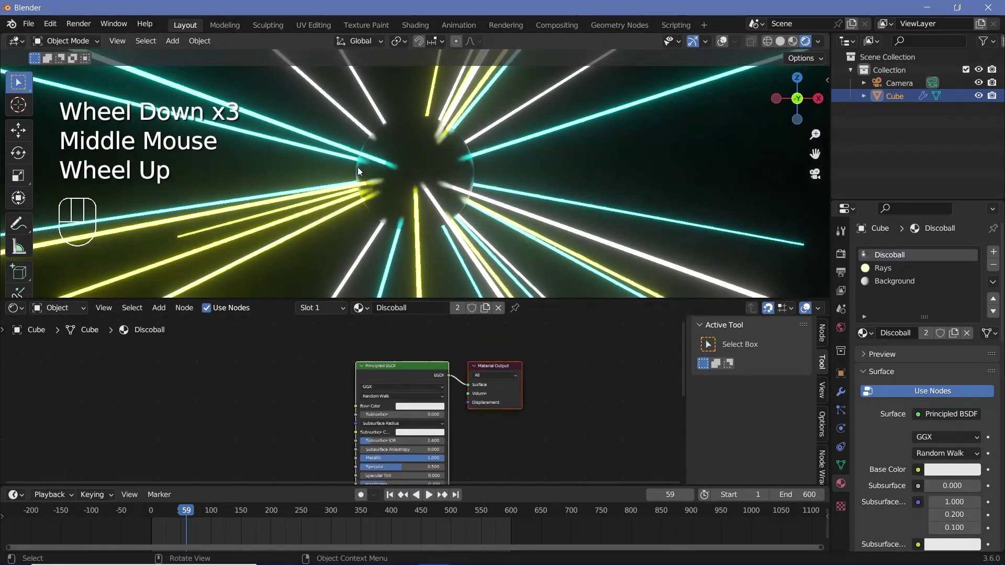
Step: Make the Discoball material metallic and open its base colour to set a light grey
scroll("up", 3)
left_click(420, 408)
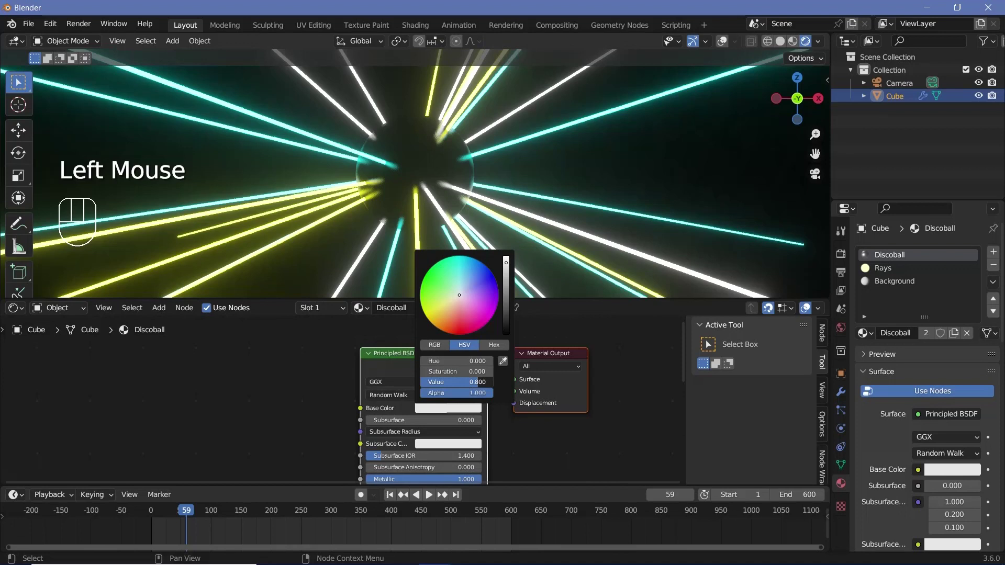
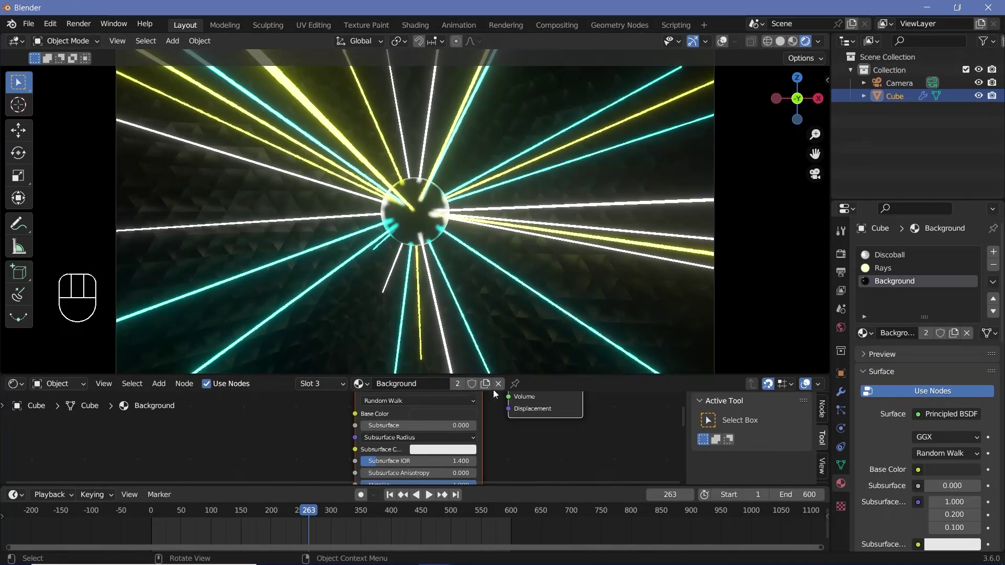
Step: Darken the Background material's base colour to value 0.04
left_click(458, 418)
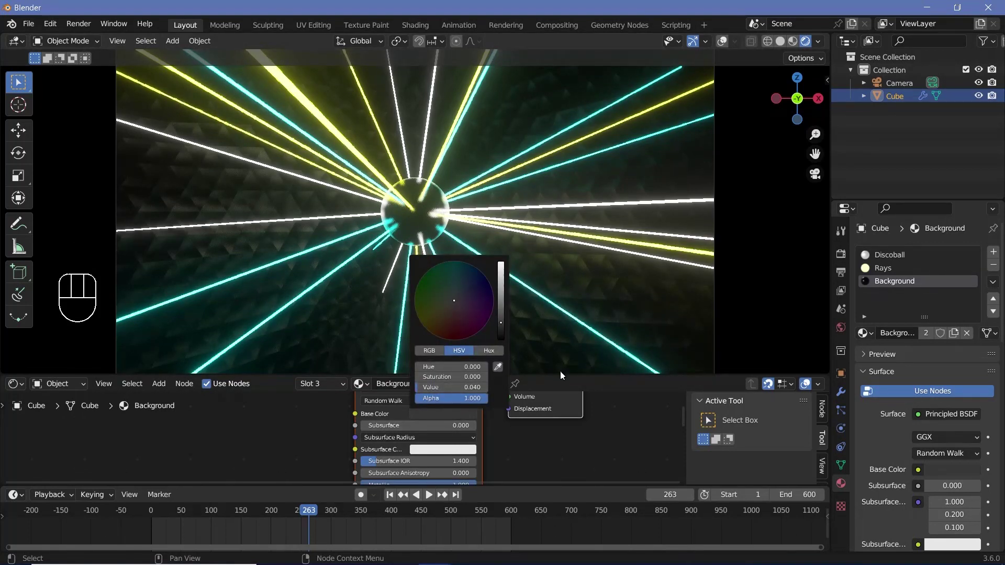
left_click(820, 286)
left_click(843, 258)
Step: Set the Color Management Look to Medium High Contrast and preview the final view full-screen
scroll("down", 3)
left_click_drag(872, 546, 881, 376)
scroll("down", 3)
left_click_drag(940, 477, 600, 222)
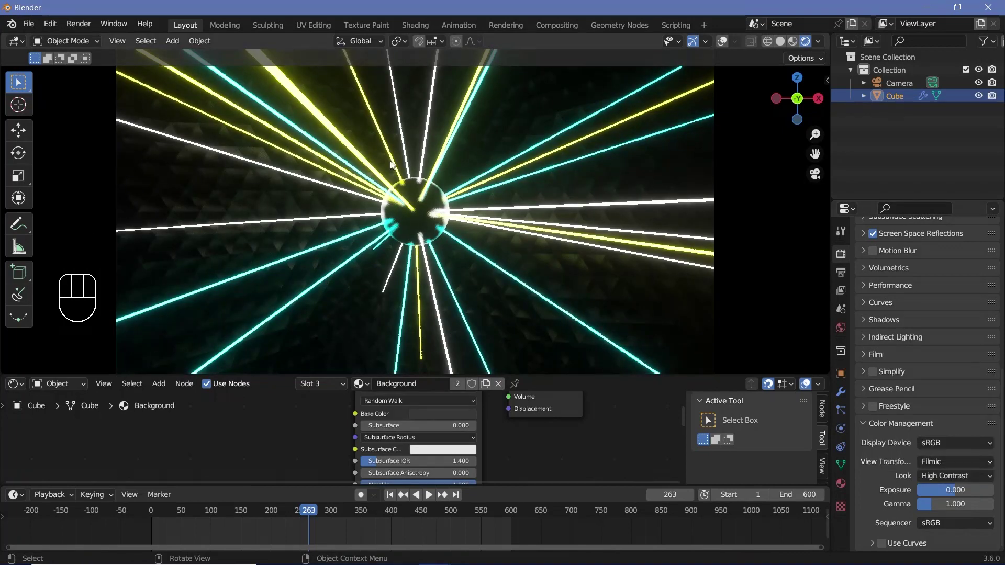
left_click_drag(927, 440, 920, 428)
key("space")
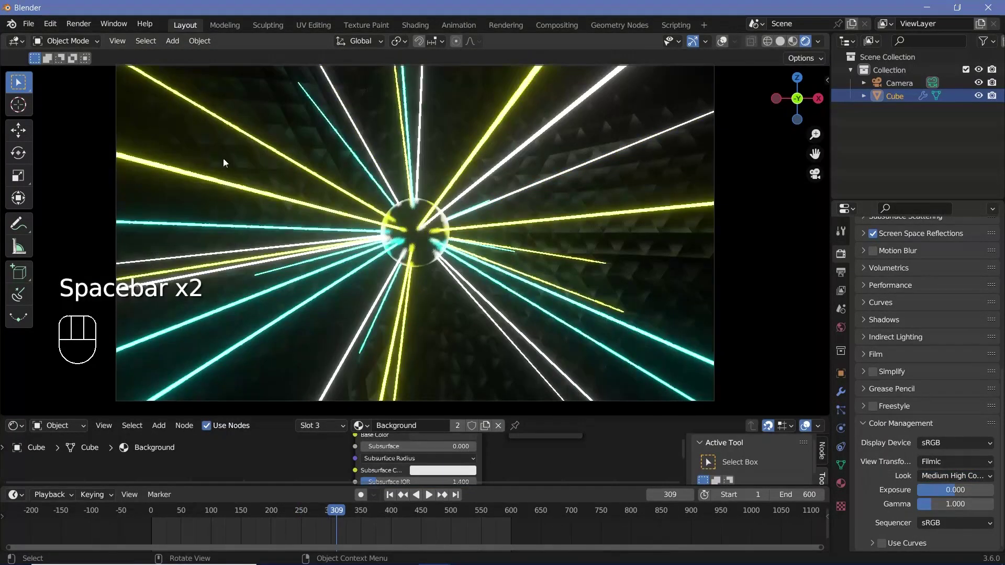